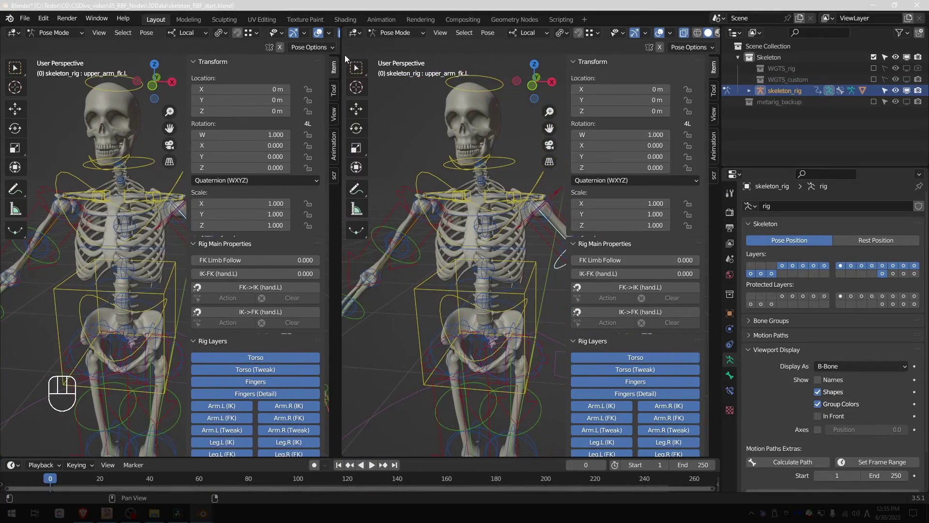
# - Turn the second 3D view into an RBF Nodes editor and create a new starter RBF setup
pyautogui.moveTo(355, 37); pyautogui.dragTo(401, 105)
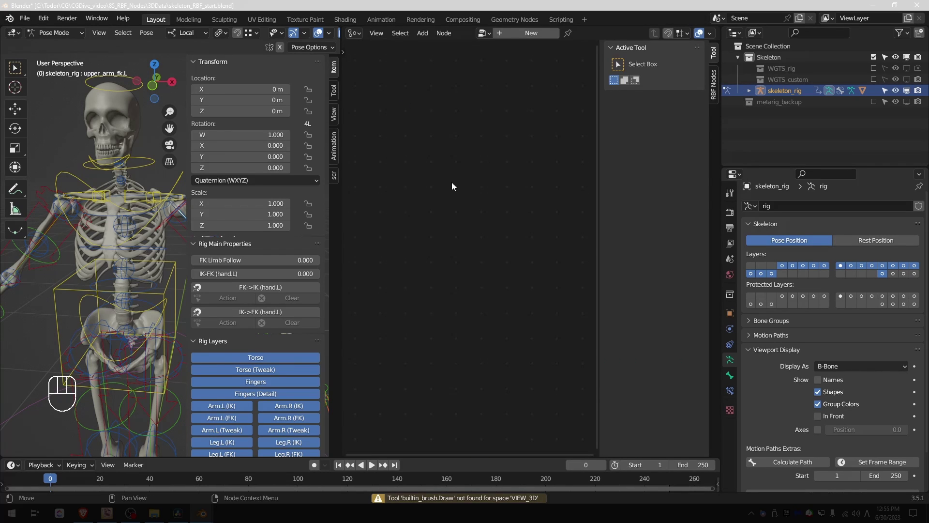
pyautogui.click(663, 89)
pyautogui.click(493, 233)
pyautogui.click(504, 260)
# - Set skeleton_rig as the object on the Object Input node
pyautogui.middleClick(401, 256)
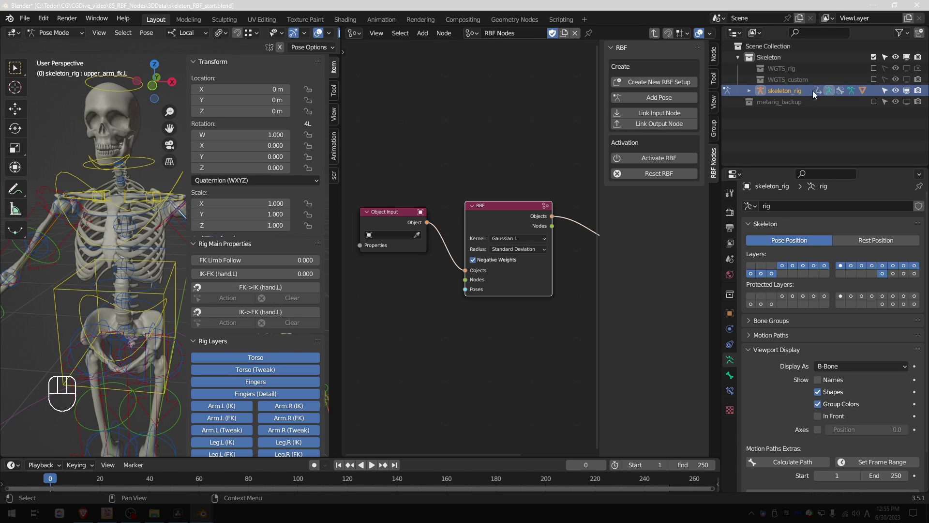
pyautogui.click(394, 235)
pyautogui.moveTo(394, 236); pyautogui.dragTo(405, 254)
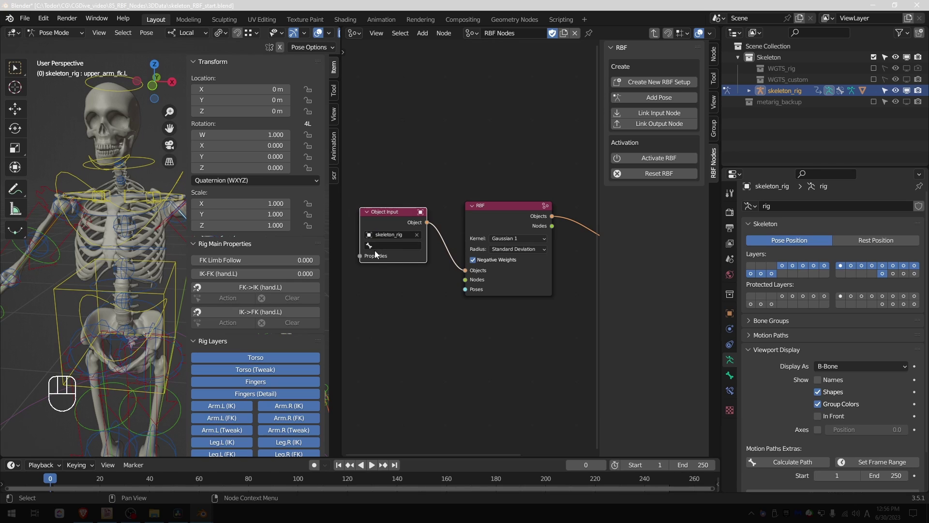
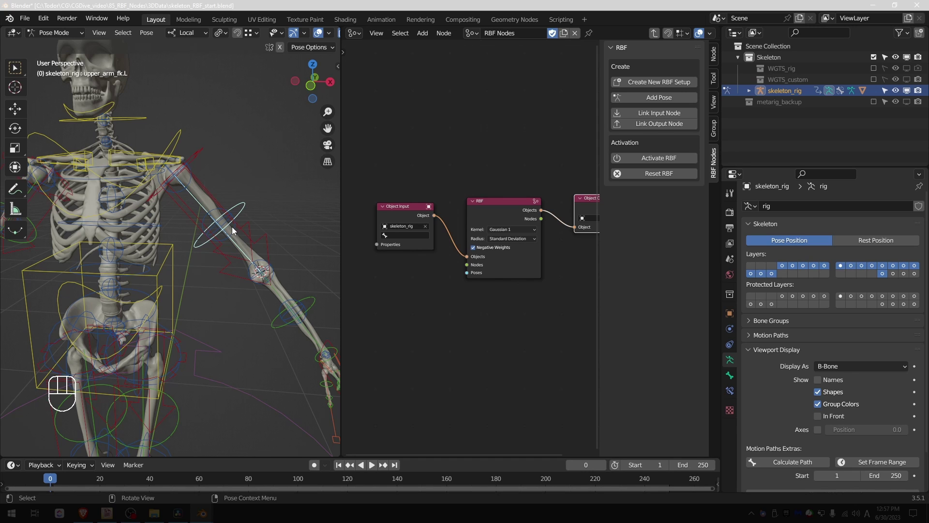
pyautogui.press('n')
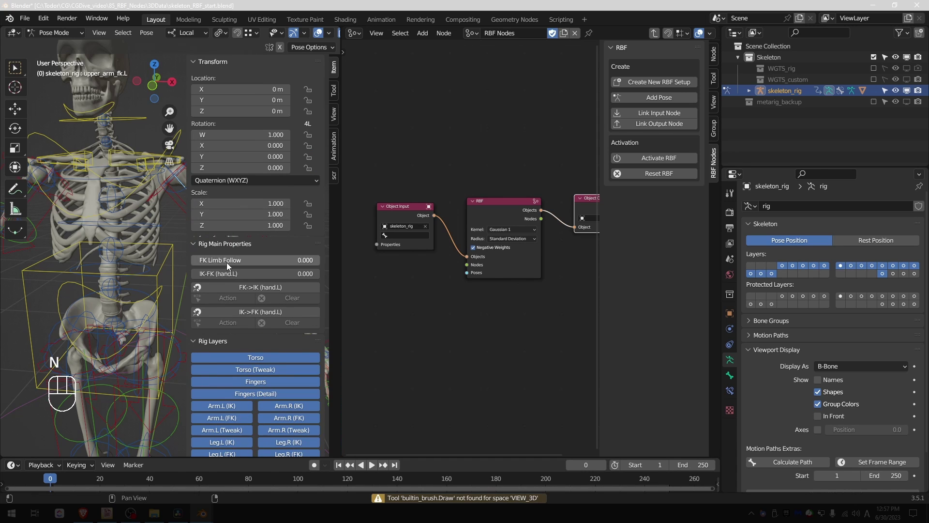
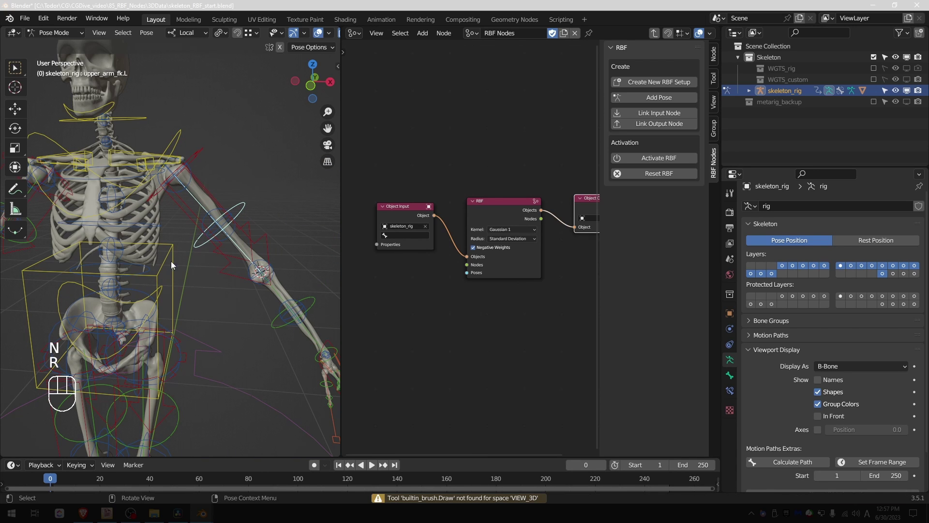
pyautogui.press('Tab')
pyautogui.press('shift+a')
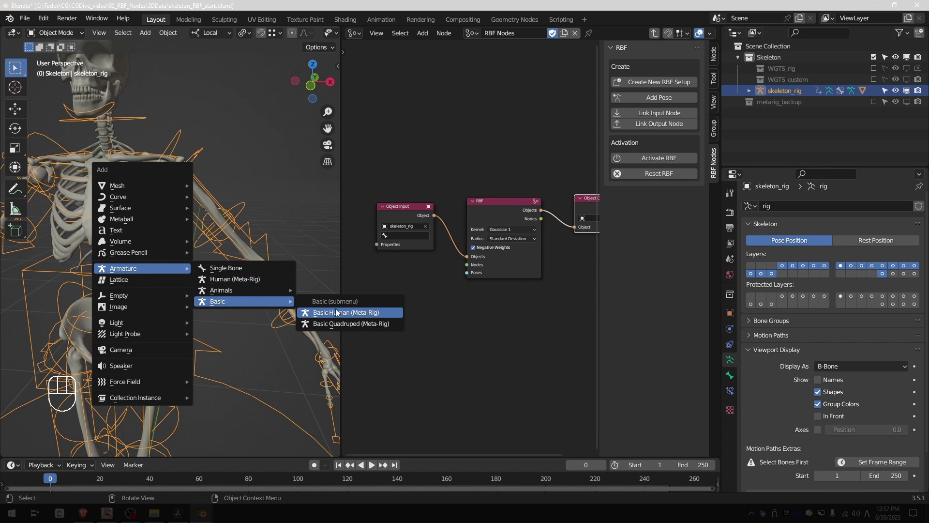
pyautogui.middleClick(227, 161)
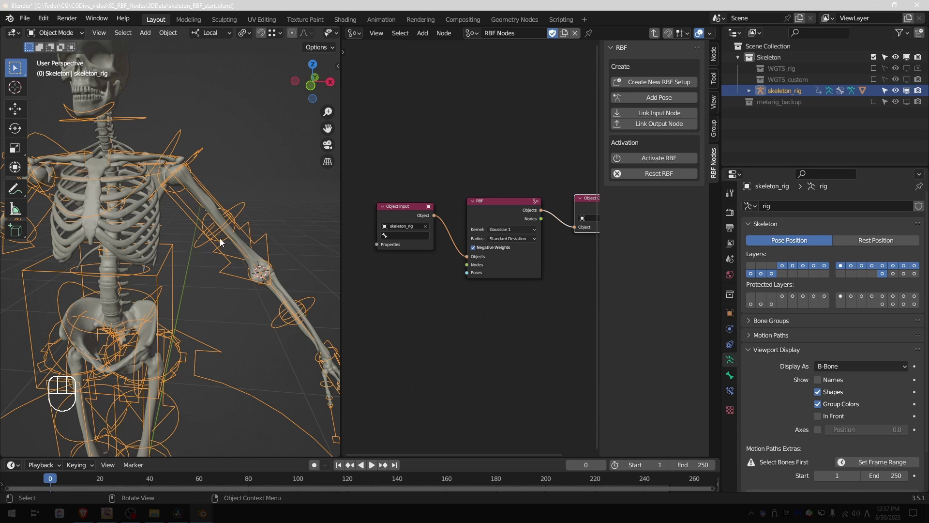
pyautogui.press('Tab')
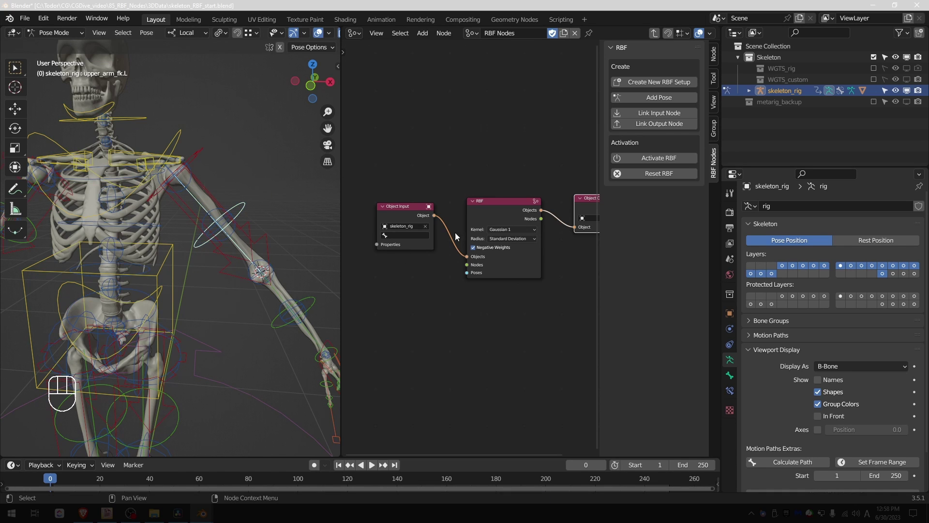
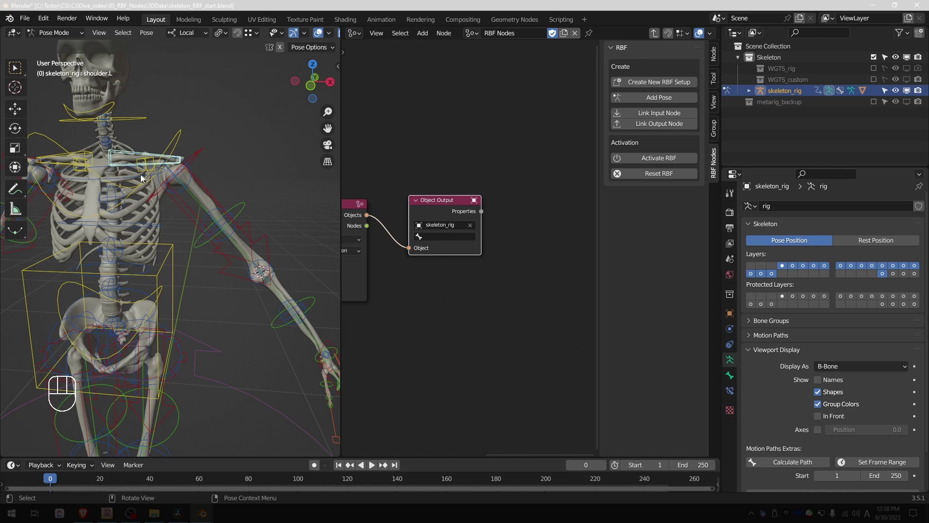
# - Target upper_arm_fk.L on the Object Input and add a Rotation Input node, checking the bone's rotation mode
pyautogui.click(442, 242)
pyautogui.middleClick(405, 265)
pyautogui.middleClick(441, 287)
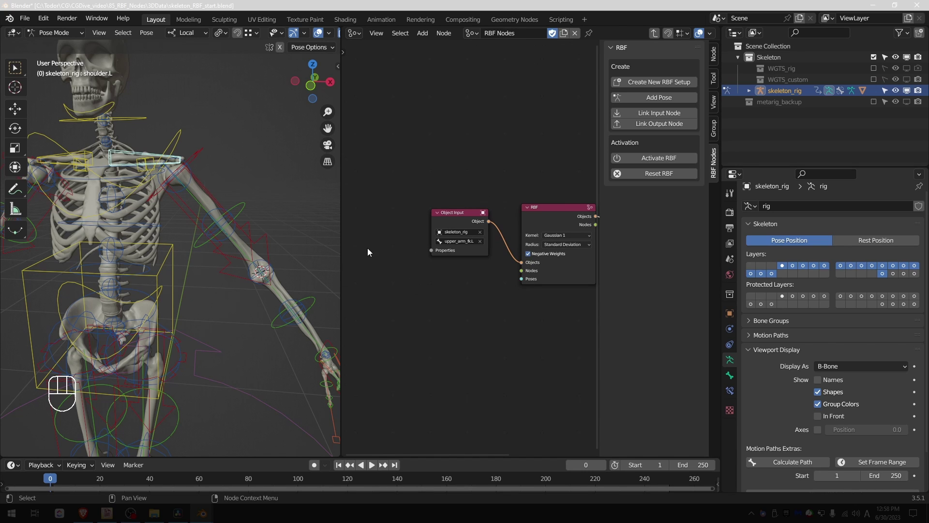
pyautogui.press('shift+a')
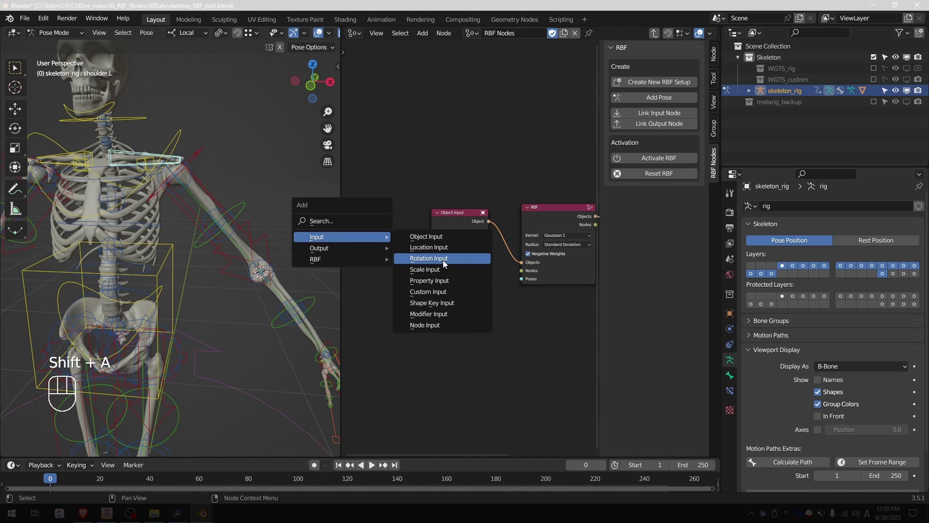
pyautogui.middleClick(478, 268)
pyautogui.click(235, 211)
pyautogui.press('n')
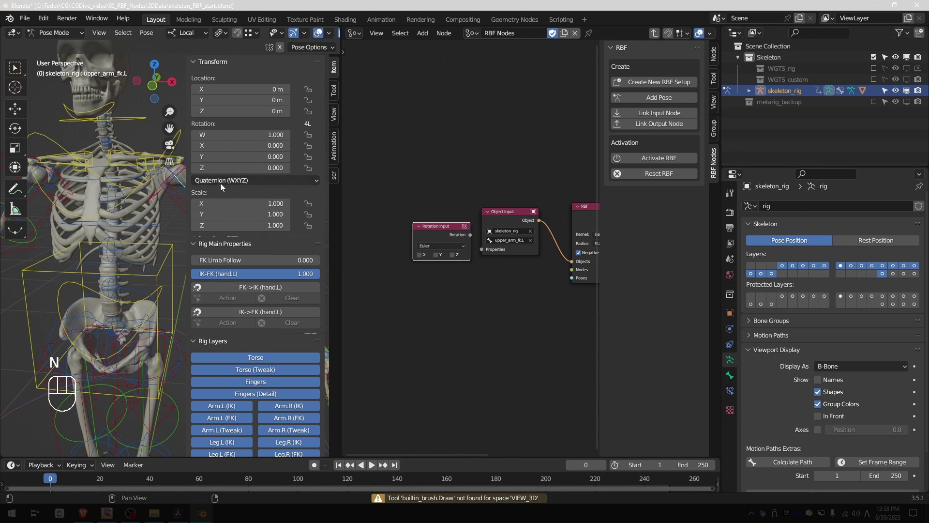
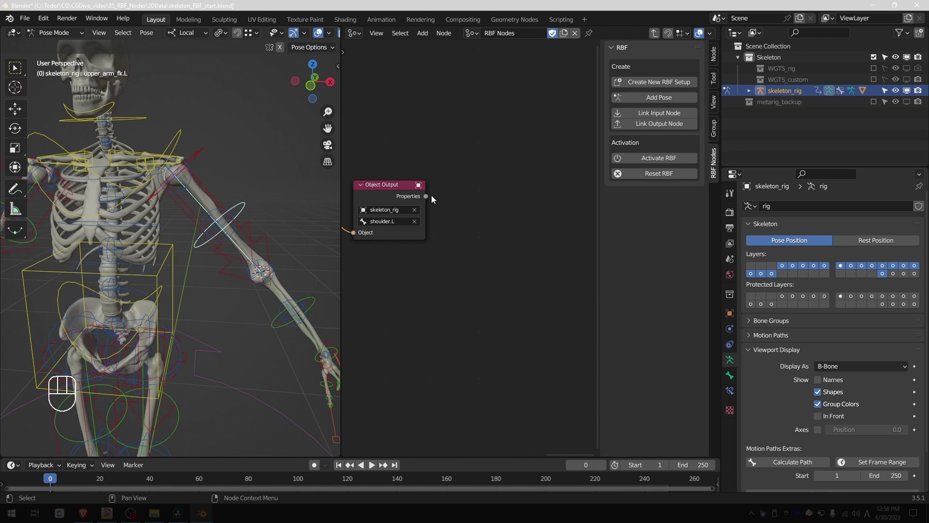
# - Add a Rotation Output node for shoulder.L with X, Y and Z enabled, checking its rotation mode
pyautogui.press('shift+a')
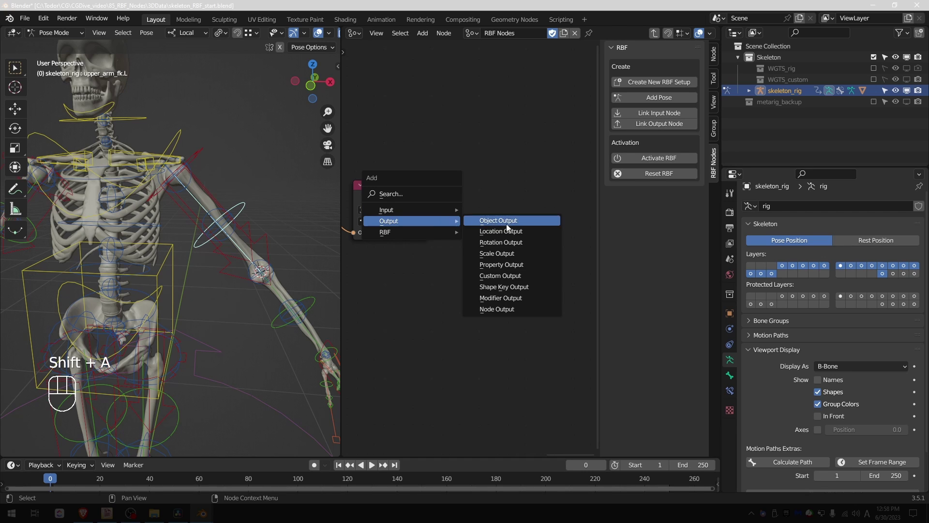
pyautogui.click(112, 151)
pyautogui.press('n')
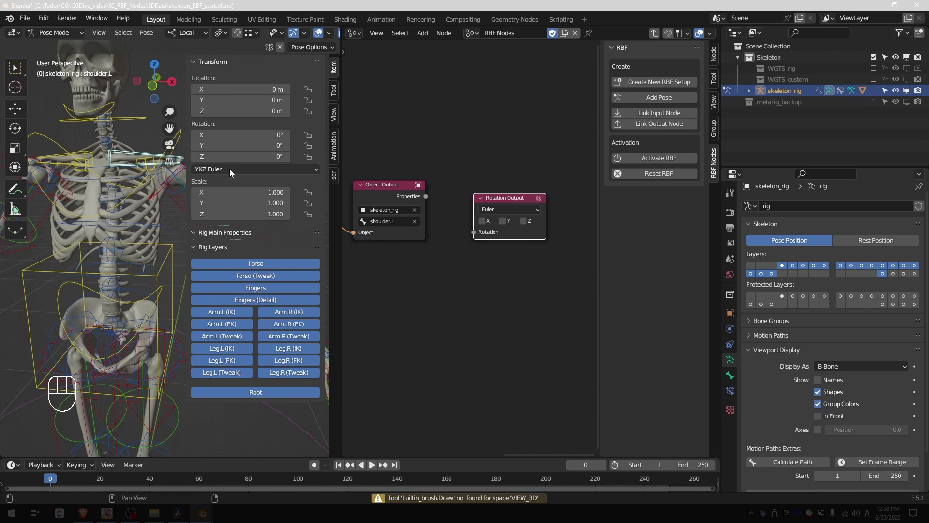
pyautogui.press('n')
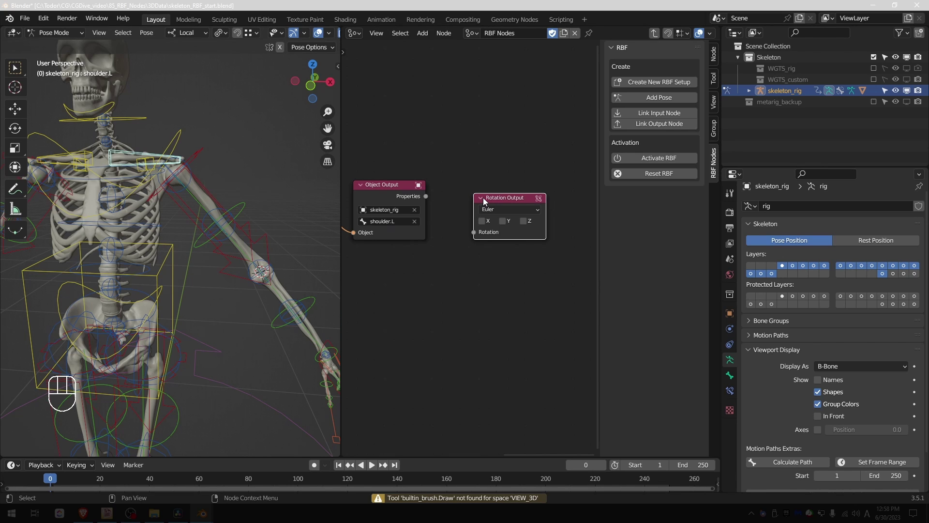
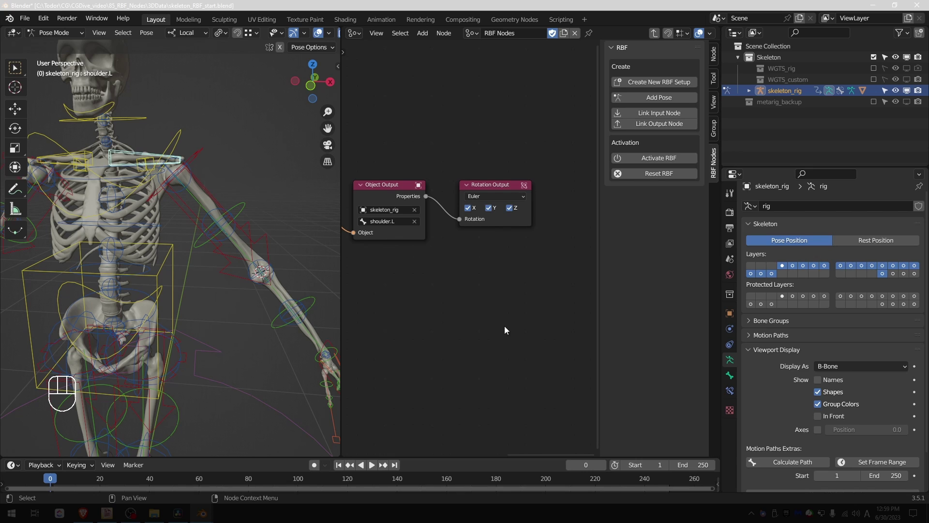
pyautogui.middleClick(403, 322)
pyautogui.middleClick(494, 301)
# - Isolate the left upper-arm control and record the resting arm position as Pose 0
pyautogui.middleClick(478, 286)
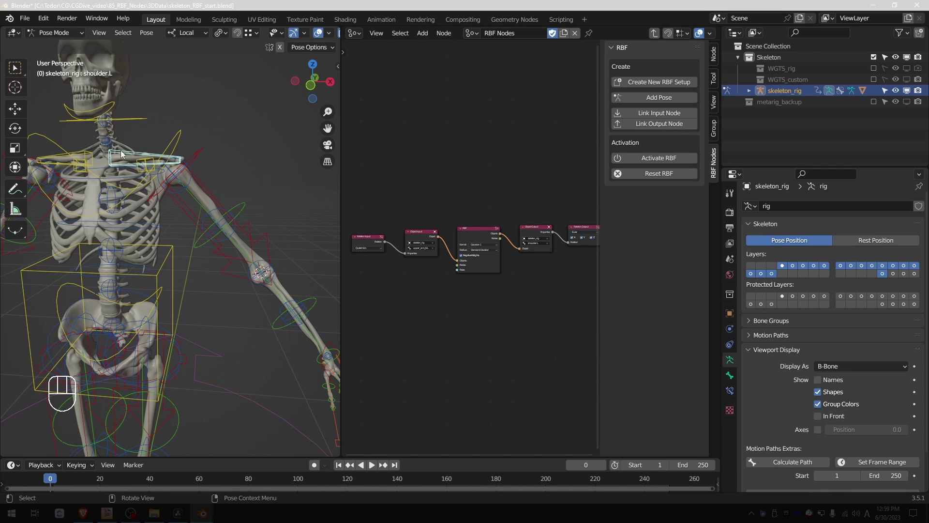
pyautogui.click(241, 206)
pyautogui.press('shift+h')
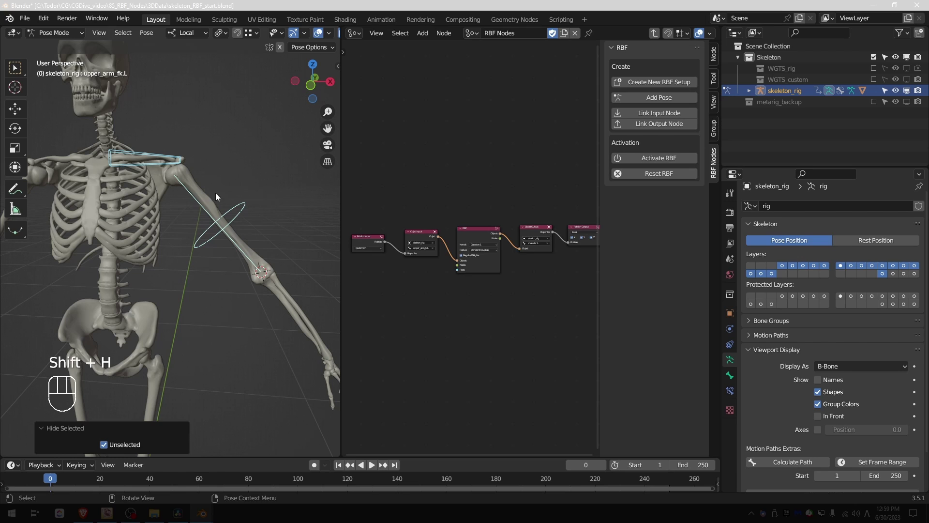
pyautogui.press('ctrl+z')
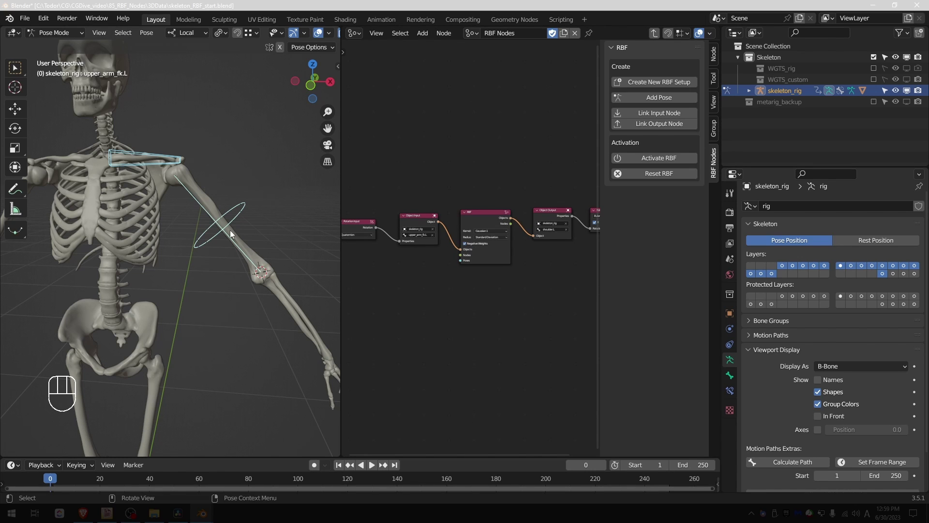
pyautogui.click(650, 101)
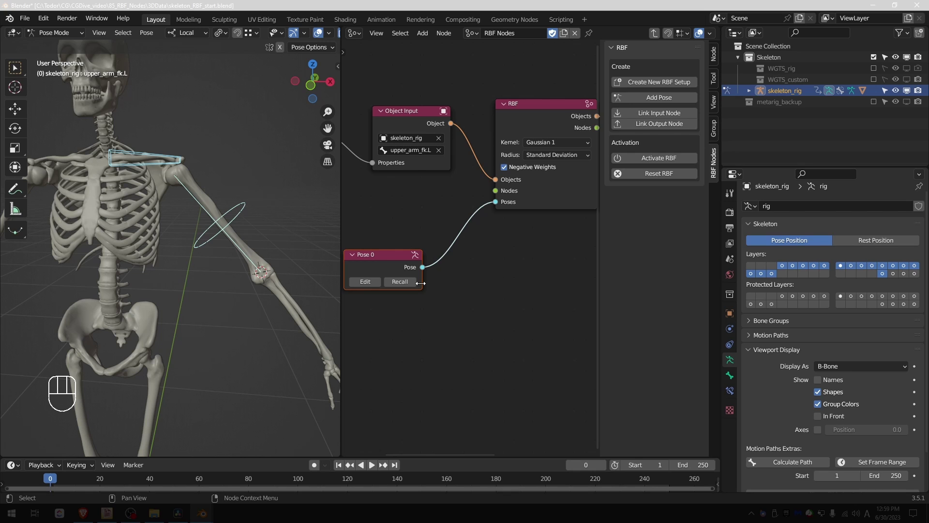
# - From front view raise the upper arm sideways and overhead, tilt the clavicle up, and record the pose
pyautogui.middleClick(266, 260)
pyautogui.press('KP_1')
pyautogui.click(232, 207)
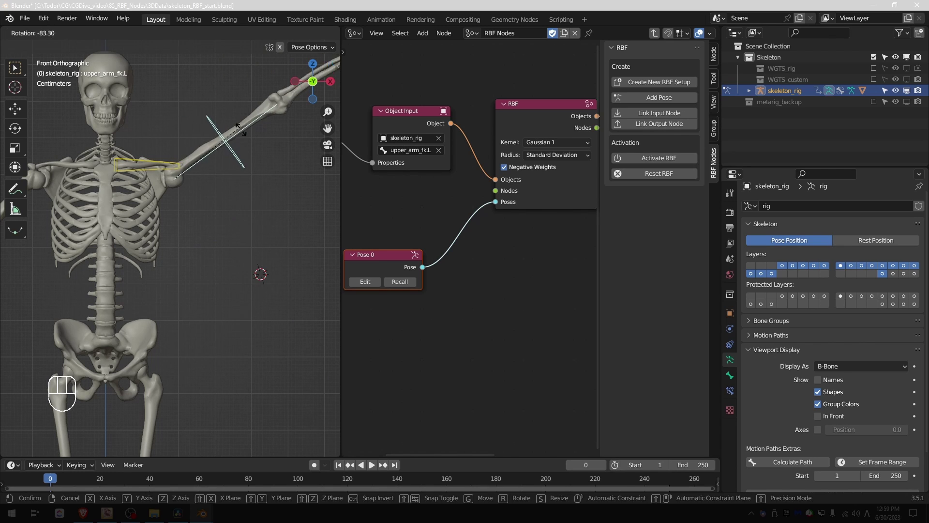
pyautogui.press('r')
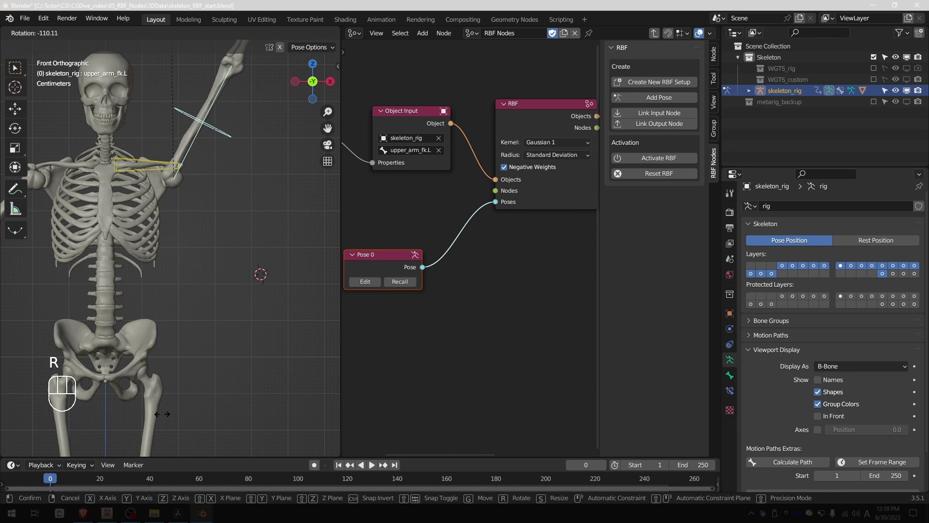
pyautogui.press('r')
pyautogui.press('r')
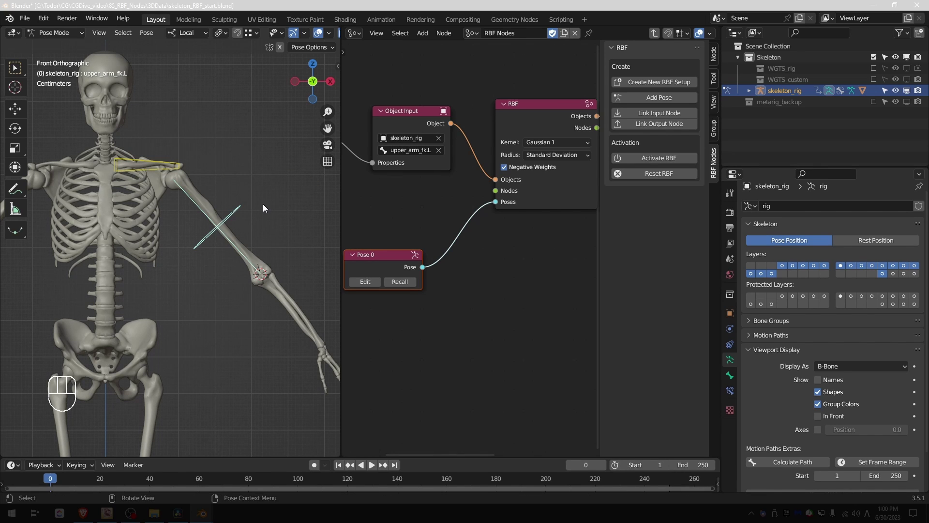
pyautogui.press('r')
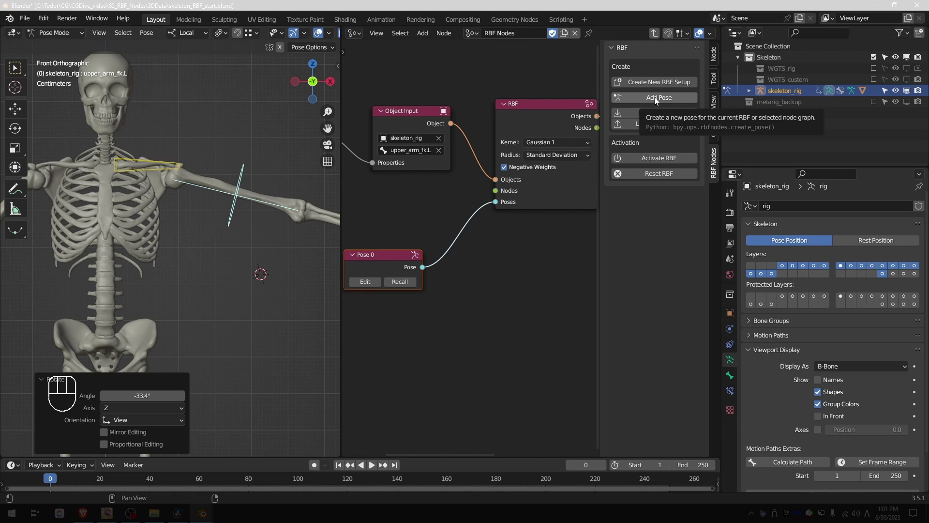
pyautogui.press('r')
pyautogui.press('r')
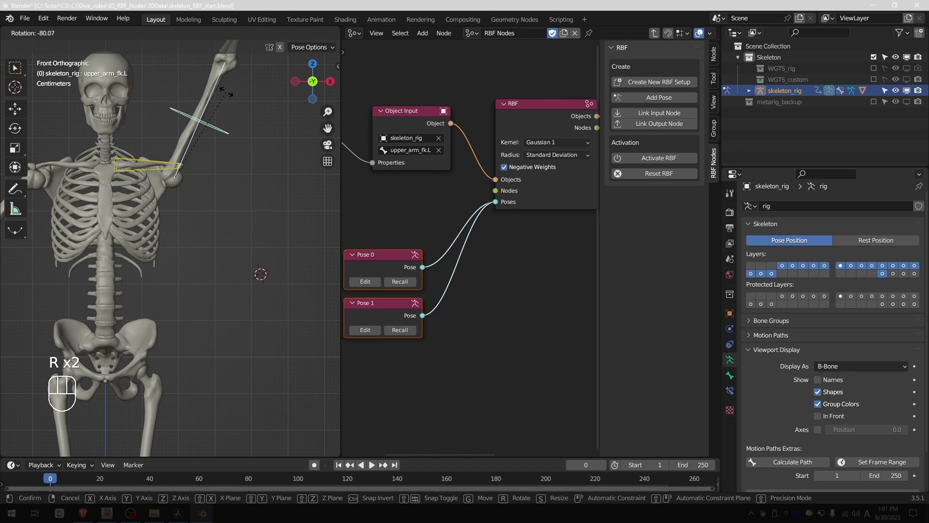
pyautogui.press('r')
pyautogui.click(203, 95)
pyautogui.press('r')
pyautogui.click(660, 98)
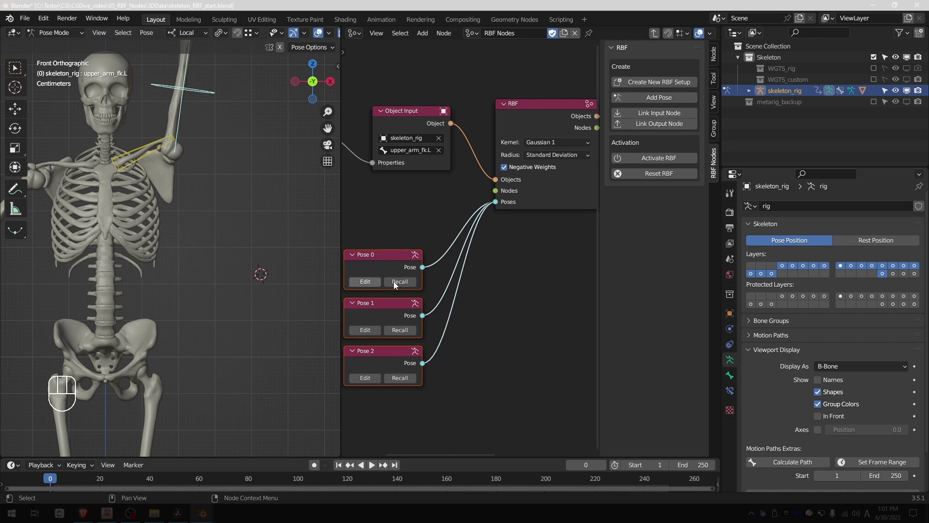
# - Recall Pose 0, then rotate the arm and left clavicle into the next pose
pyautogui.click(404, 285)
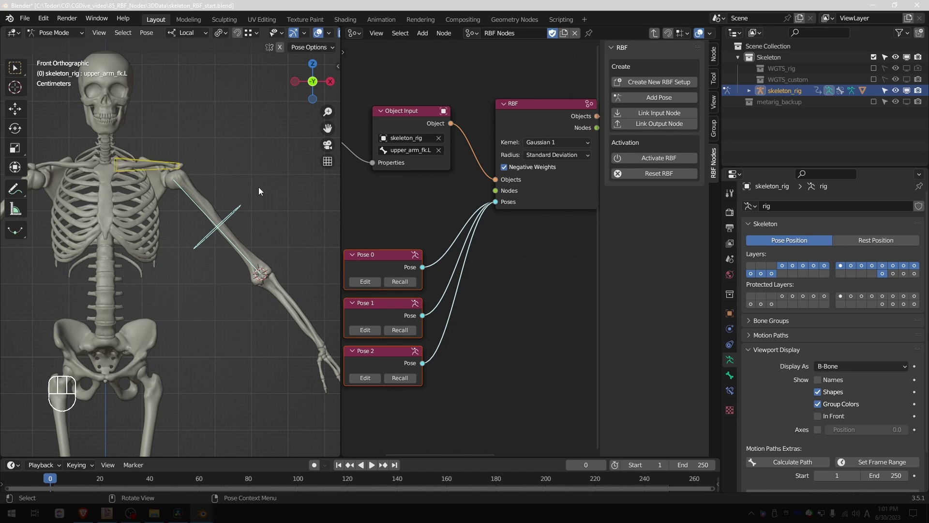
pyautogui.press('r')
pyautogui.press('r')
pyautogui.click(253, 256)
pyautogui.press('r')
pyautogui.press('r')
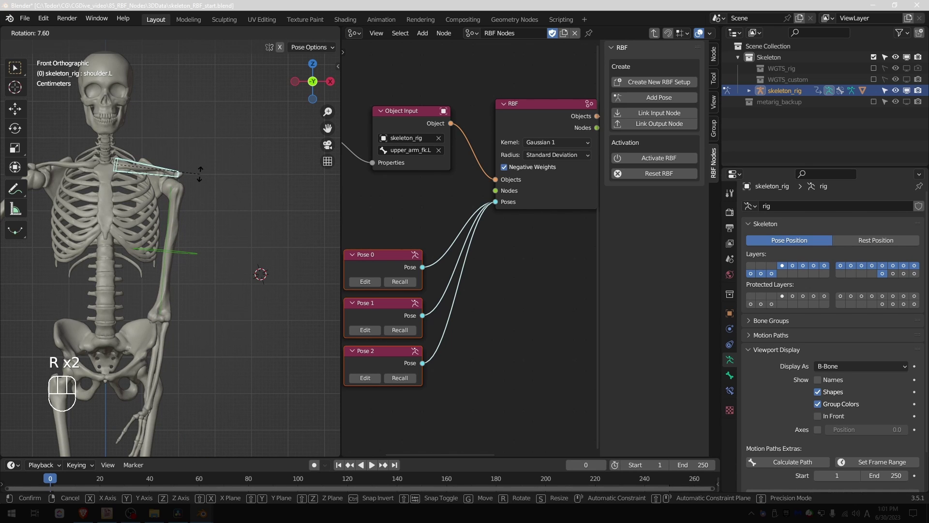
pyautogui.press('r')
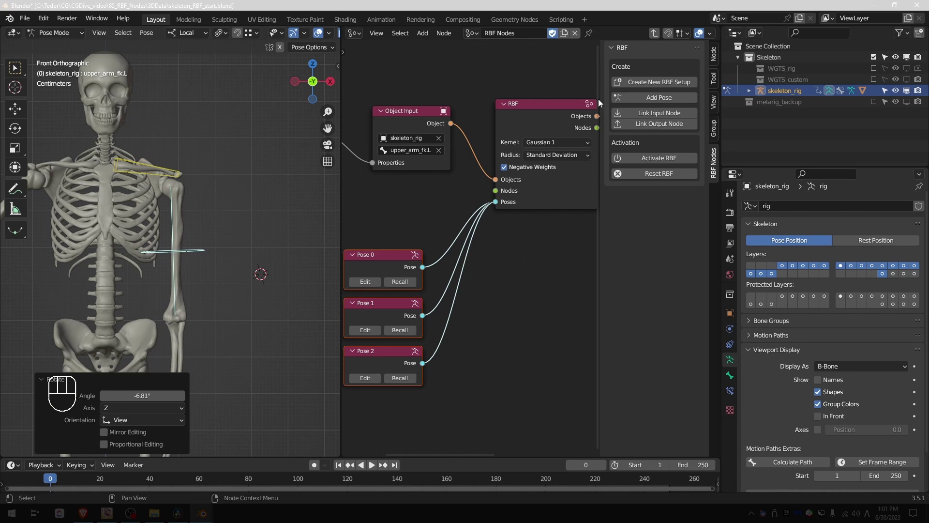
# - Add the fourth pose, activate the RBF graph and rotate the upper arm to test it
pyautogui.click(659, 101)
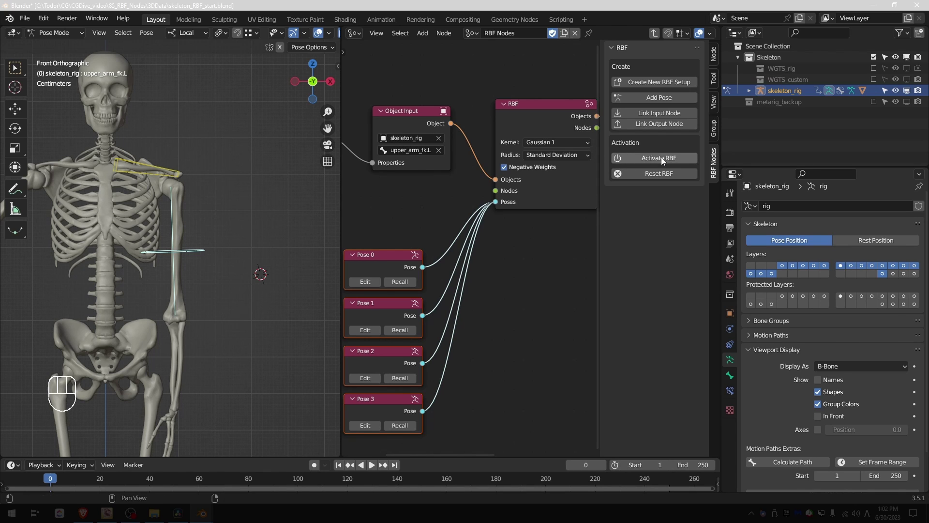
pyautogui.click(663, 160)
pyautogui.press('r')
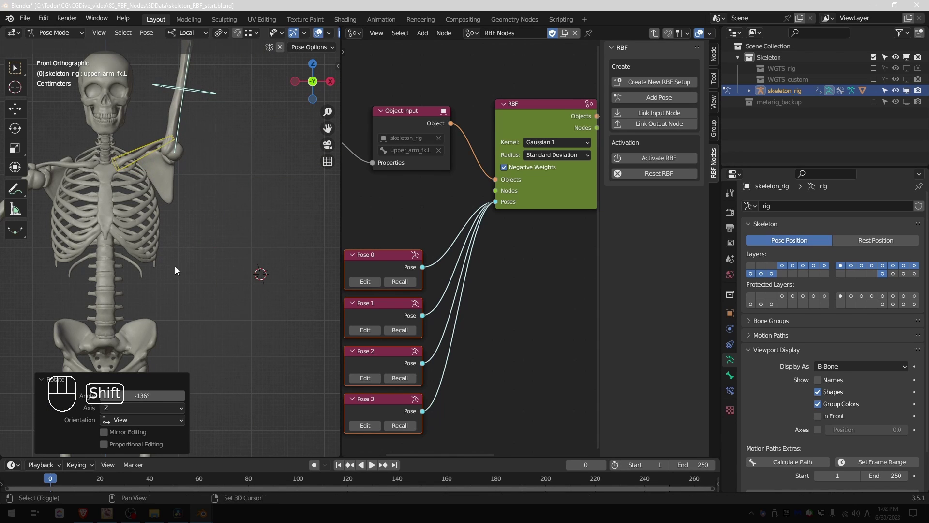
pyautogui.moveTo(202, 195); pyautogui.dragTo(217, 236)
pyautogui.press('r')
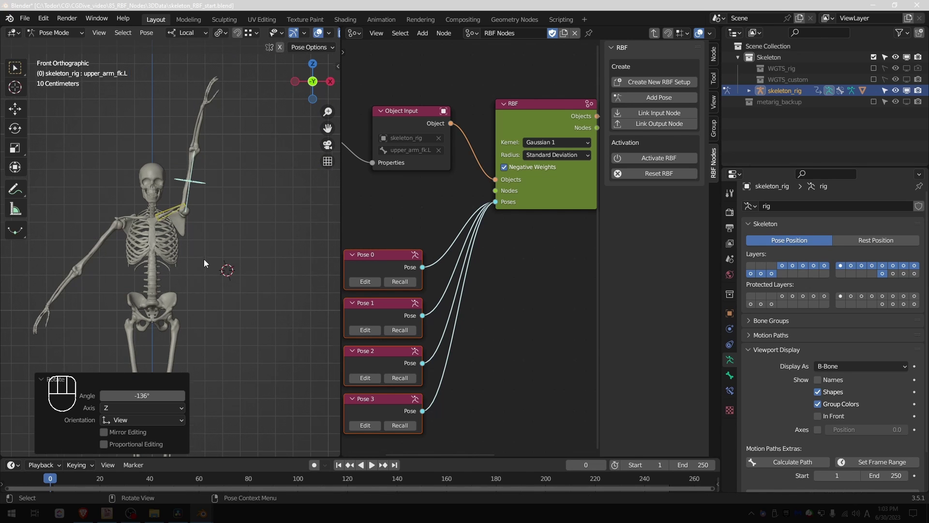
# - Clear the rotation and test the arm and clavicle follow from side and top views
pyautogui.press('alt+r')
pyautogui.moveTo(203, 268); pyautogui.dragTo(151, 270)
pyautogui.press('r')
pyautogui.moveTo(224, 283); pyautogui.dragTo(171, 285)
pyautogui.press('r')
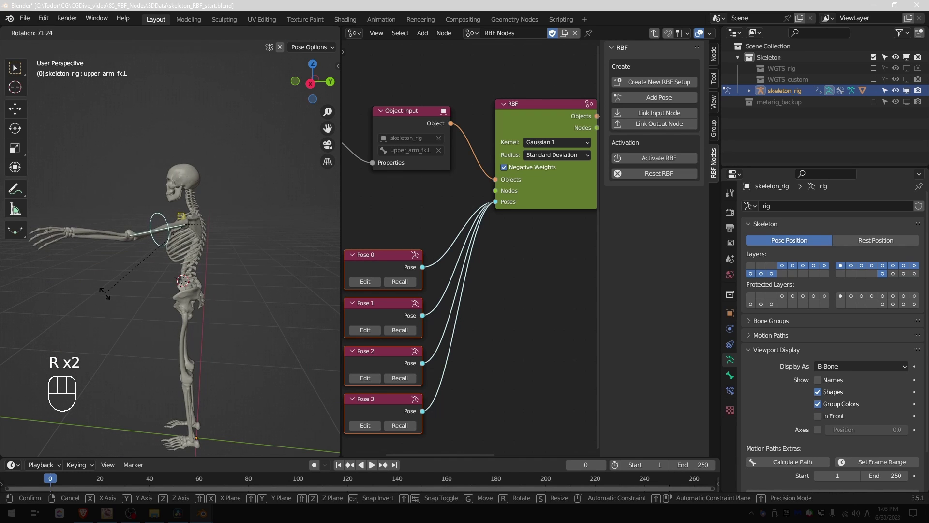
pyautogui.middleClick(244, 348)
pyautogui.press('r')
pyautogui.moveTo(172, 317); pyautogui.dragTo(150, 307)
pyautogui.middleClick(144, 351)
pyautogui.click(180, 206)
pyautogui.press('r')
pyautogui.moveTo(182, 229); pyautogui.dragTo(191, 226)
# - Reset the RBF graph and rotate the left clavicle into a forward position
pyautogui.press('r')
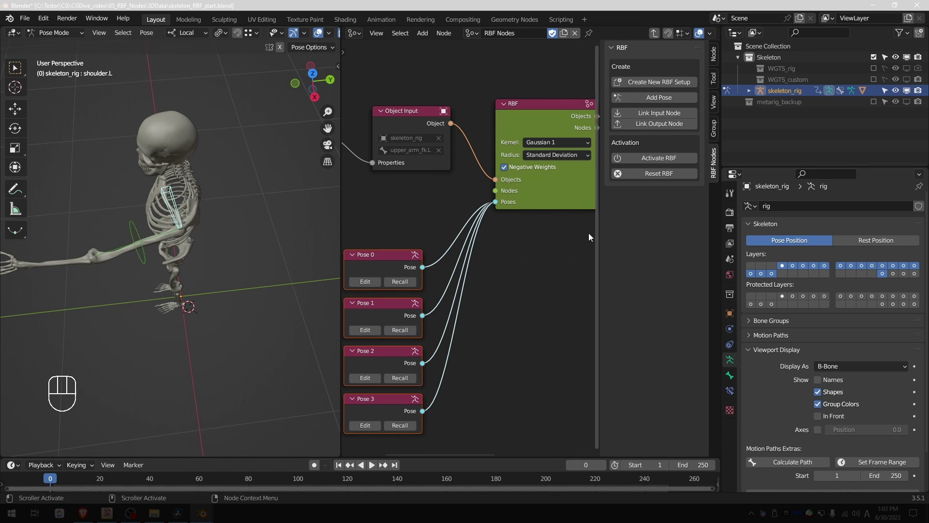
pyautogui.click(661, 179)
pyautogui.moveTo(172, 251); pyautogui.dragTo(246, 250)
pyautogui.press('r')
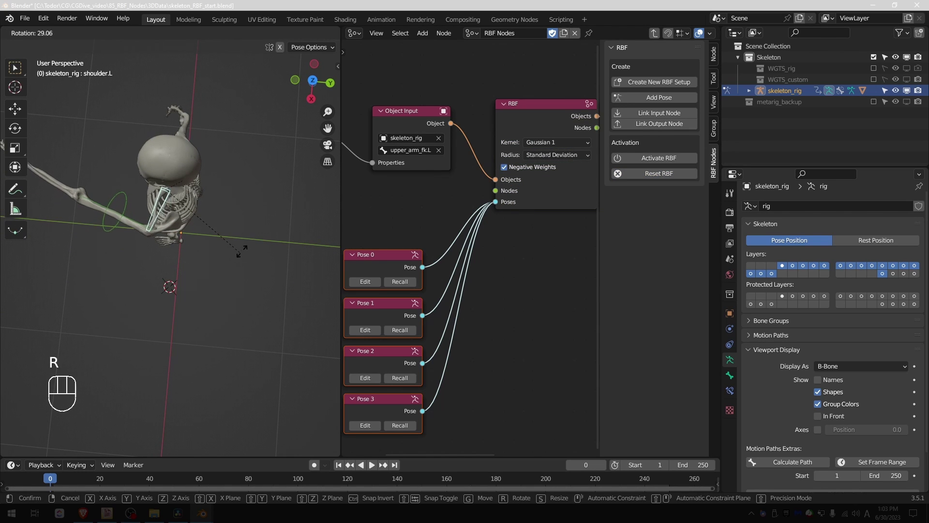
pyautogui.click(114, 203)
# - Rotate the upper arm to reach forward and record it as a new pose
pyautogui.middleClick(137, 201)
pyautogui.press('r')
pyautogui.press('r')
pyautogui.press('r')
pyautogui.middleClick(227, 214)
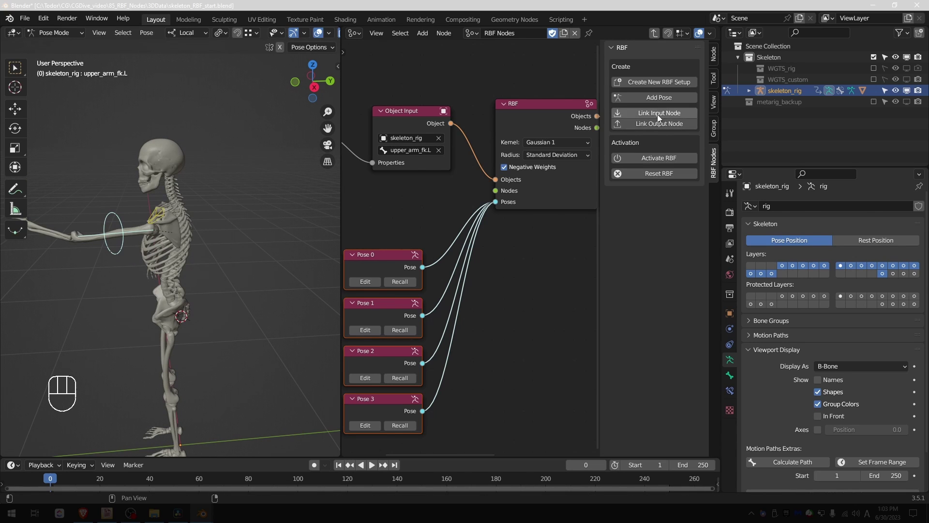
pyautogui.click(660, 101)
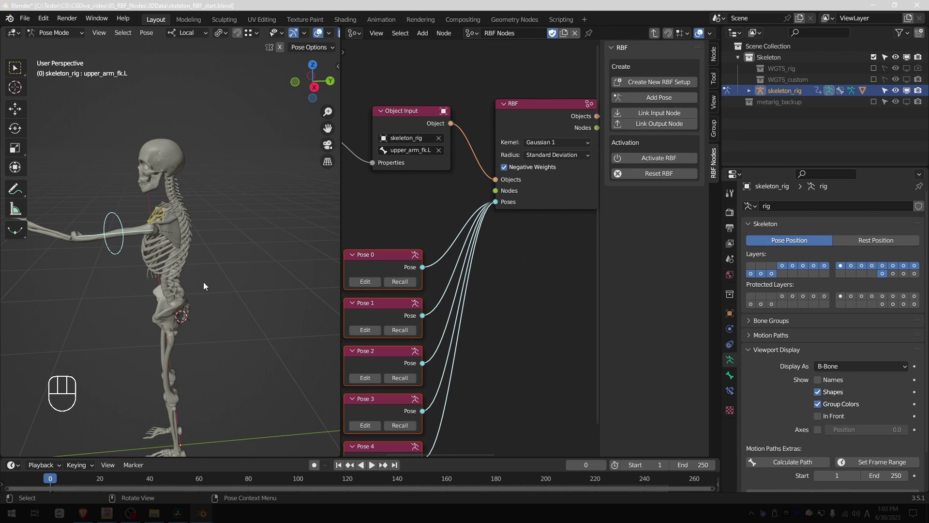
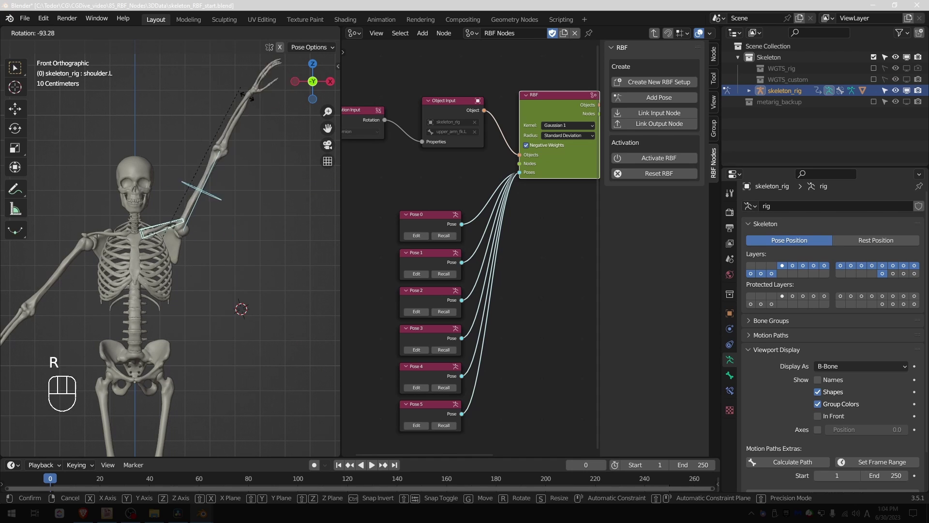
pyautogui.press('r')
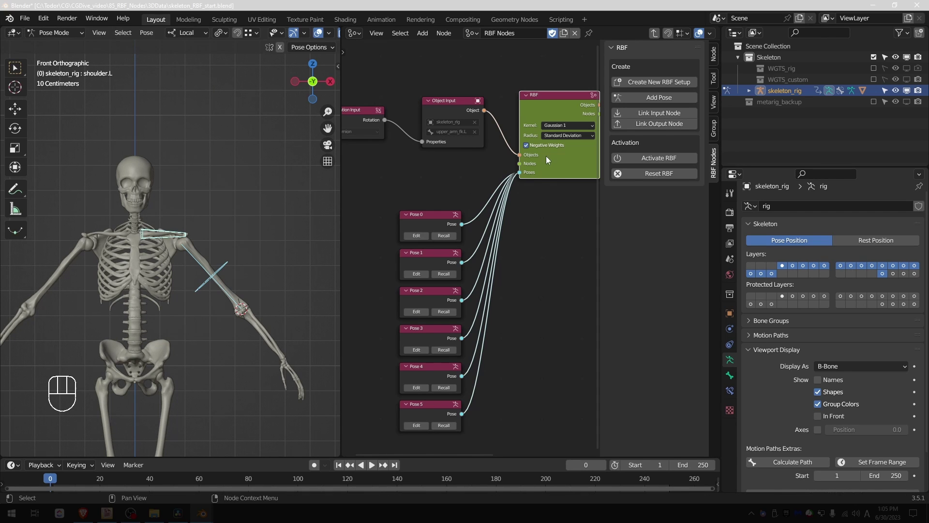
# - Switch the RBF node's kernel to Linear and rotate the arm to test the clavicle
pyautogui.moveTo(565, 129); pyautogui.dragTo(560, 138)
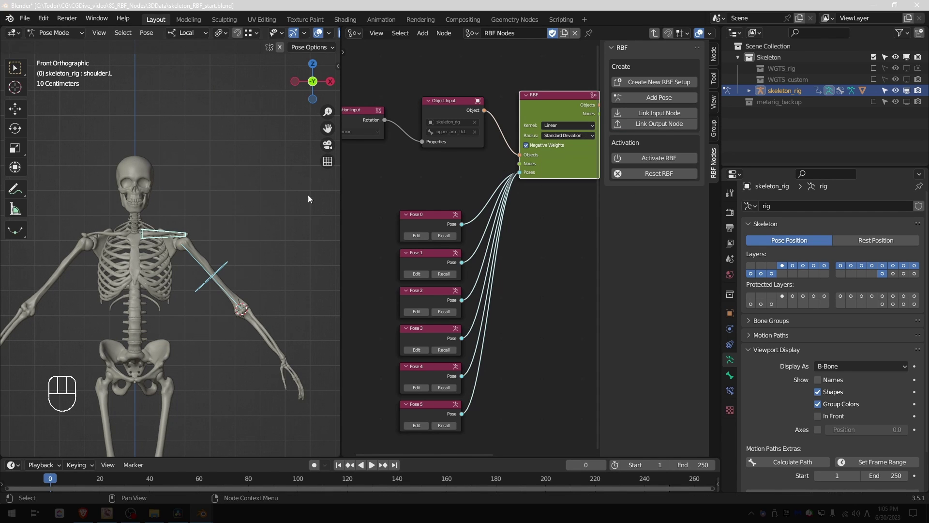
pyautogui.press('r')
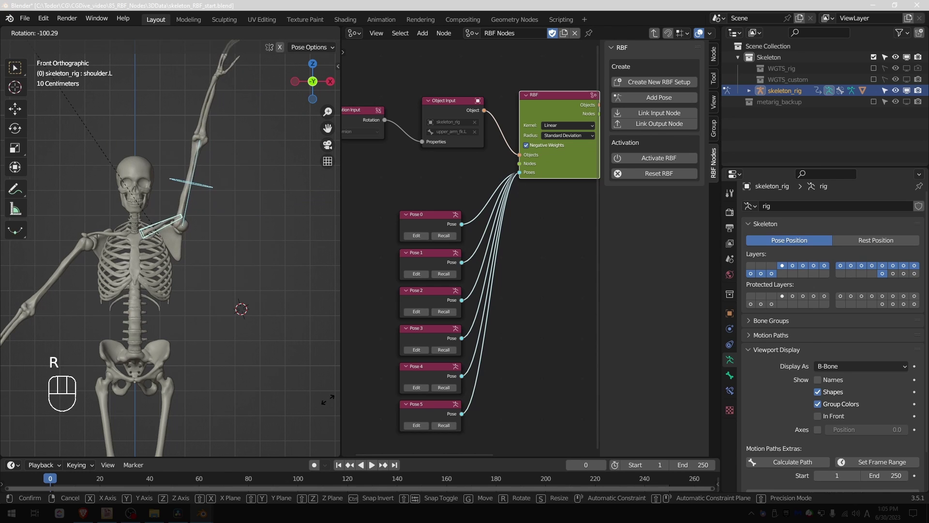
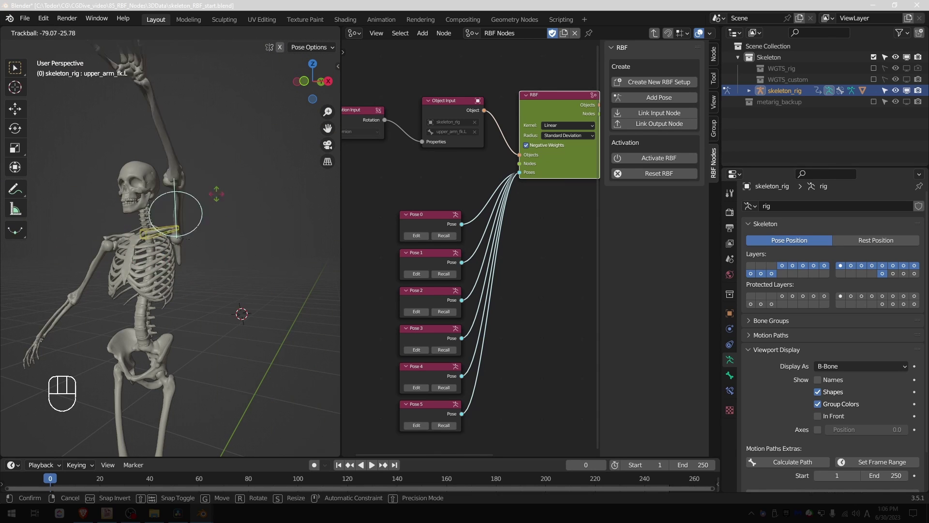
pyautogui.middleClick(206, 249)
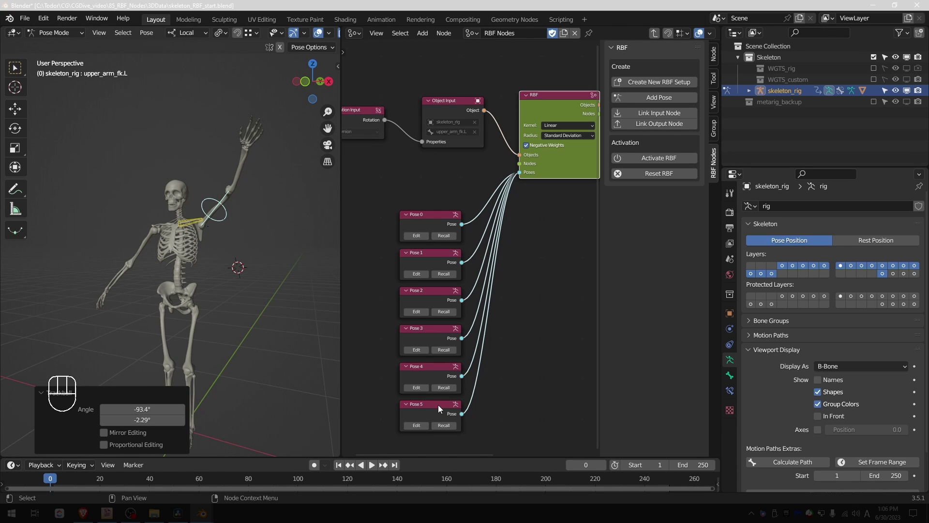
# - Check from front and camera views, clear the rotation and raise the arm again
pyautogui.press('KP_1')
pyautogui.press('KP_1')
pyautogui.press('KP_0')
pyautogui.press('alt+r')
pyautogui.press('r')
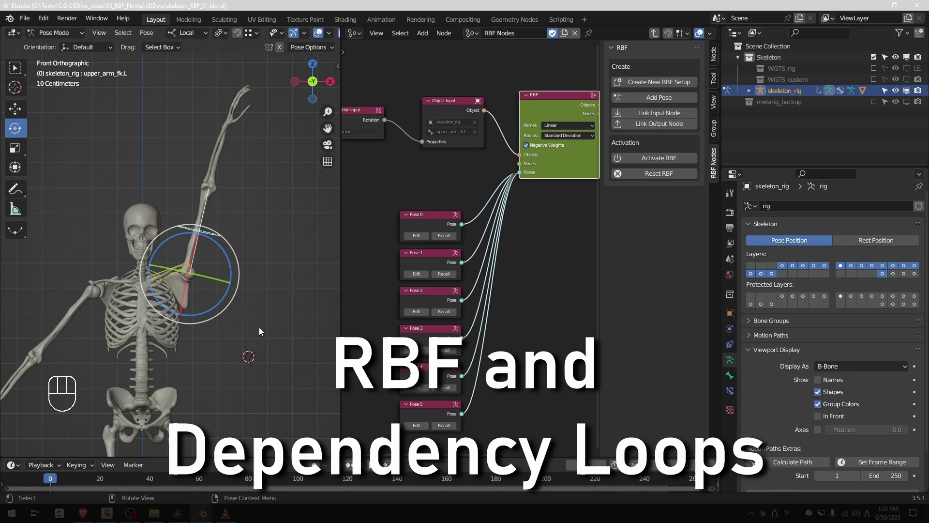
# - Clear rotations on all bones and reset the RBF graph
pyautogui.press('a')
pyautogui.press('alt+r')
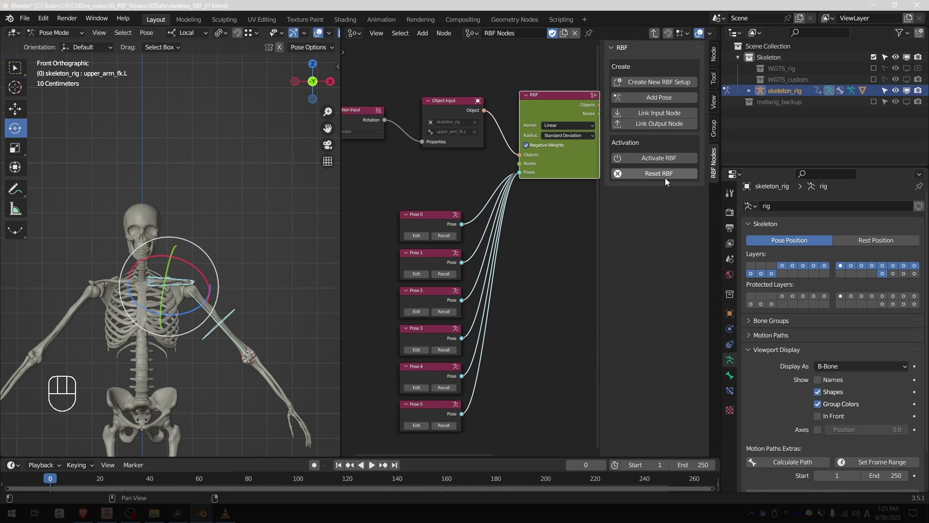
pyautogui.click(667, 179)
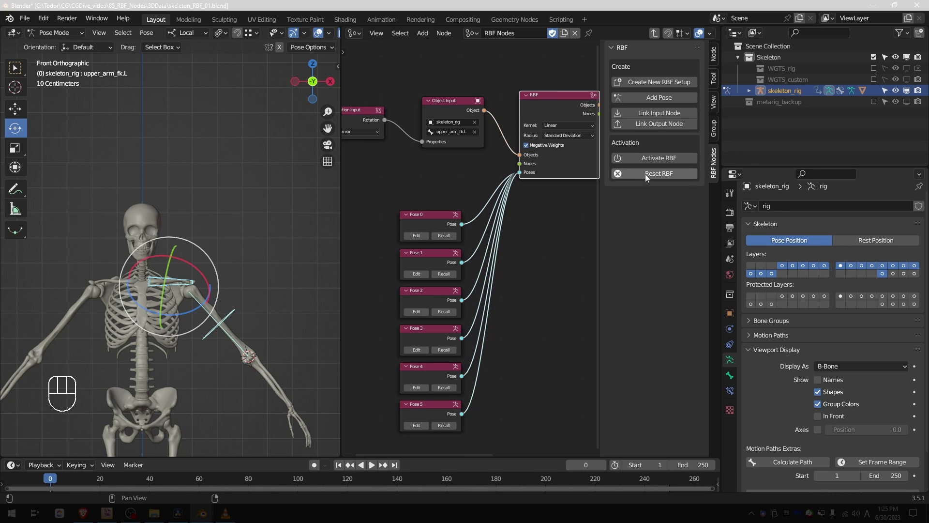
pyautogui.moveTo(259, 354); pyautogui.dragTo(238, 314)
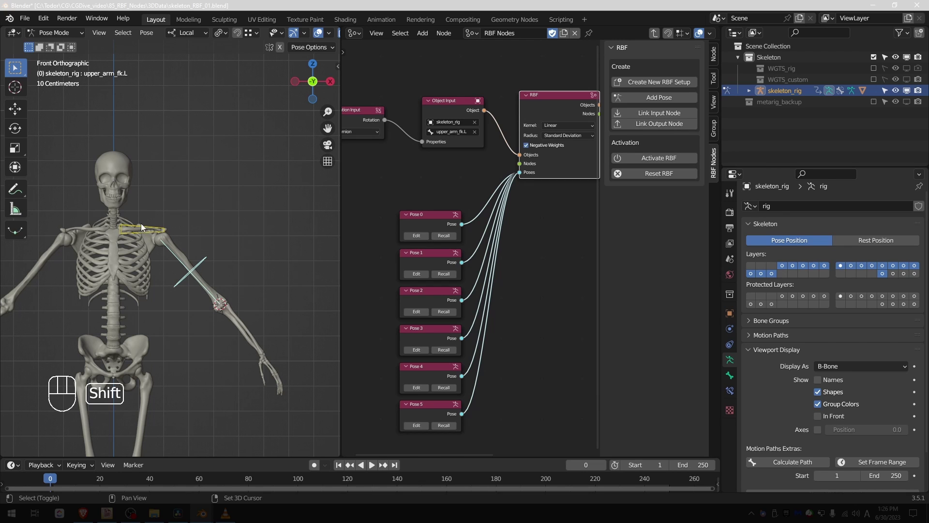
# - Trial-rotate the left clavicle and undo back to its unrotated state
pyautogui.click(140, 228)
pyautogui.press('ctrl+shift+c')
pyautogui.press('r')
pyautogui.press('ctrl+z')
pyautogui.press('r')
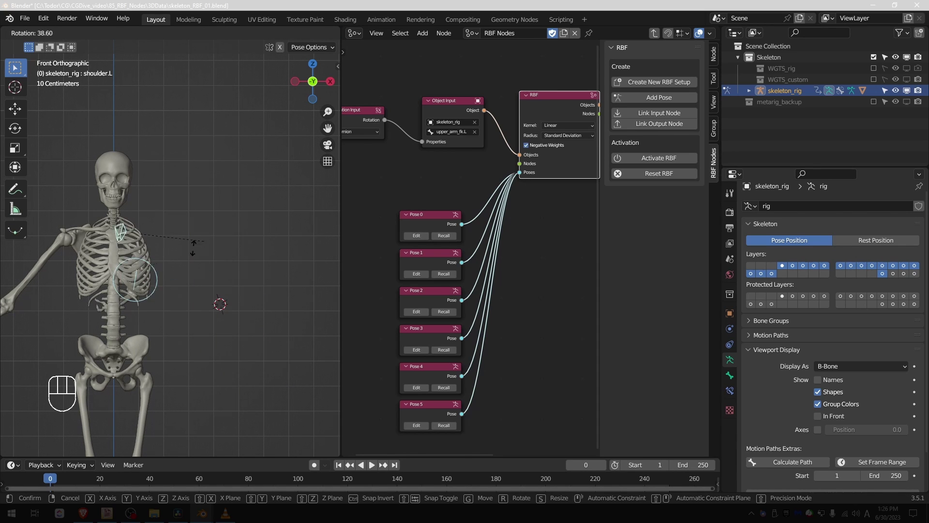
pyautogui.press('ctrl+z')
pyautogui.press('ctrl+z')
pyautogui.press('ctrl+z')
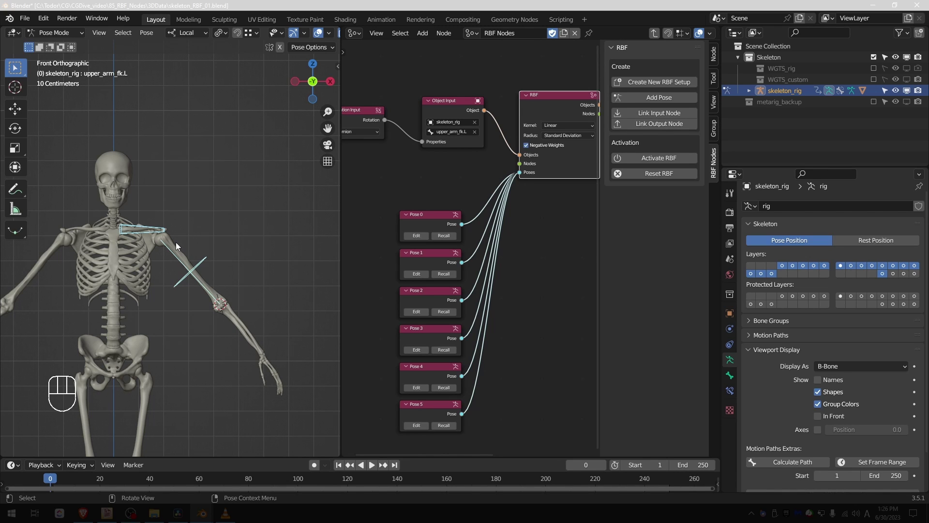
# - Activate the RBF node, select upper_arm_fk.L and rotate it to test
pyautogui.click(651, 160)
pyautogui.click(210, 266)
pyautogui.press('r')
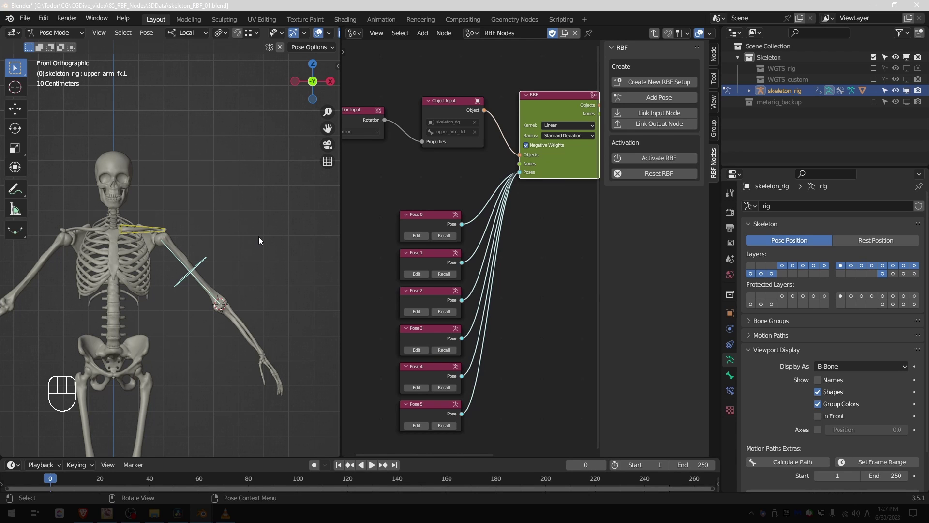
# - Toggle the sidebar, restore the split layout and widen the 3D view over the node graph
pyautogui.press('n')
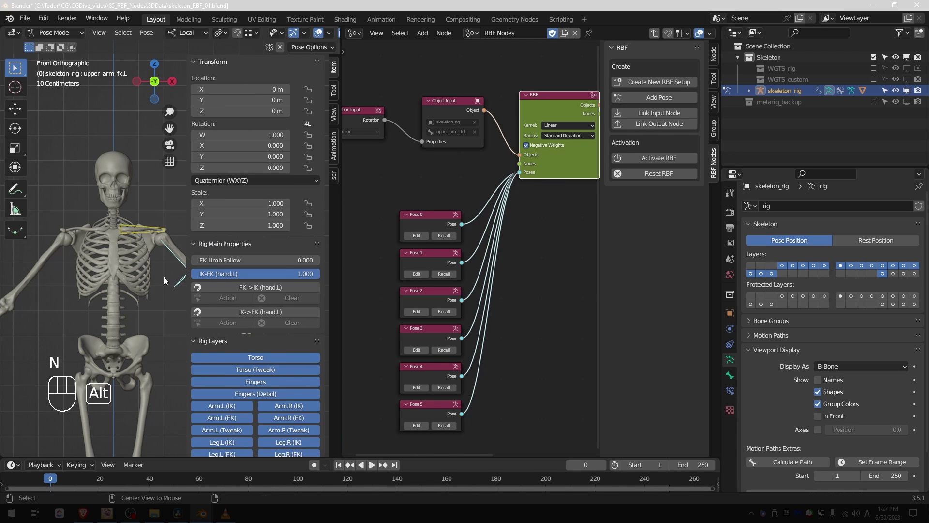
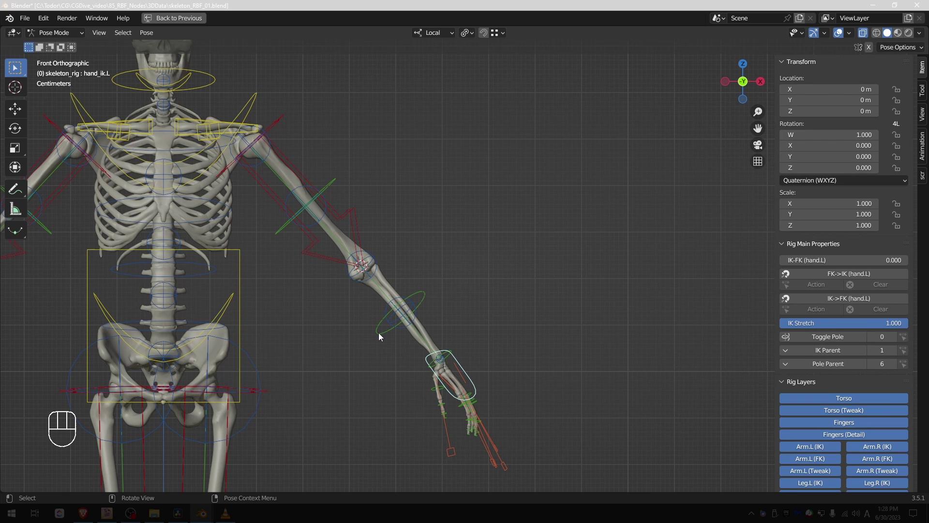
pyautogui.moveTo(381, 336); pyautogui.dragTo(377, 350)
pyautogui.middleClick(378, 331)
pyautogui.press('ctrl+space')
pyautogui.moveTo(74, 248); pyautogui.dragTo(101, 253)
pyautogui.press('n')
pyautogui.moveTo(206, 263); pyautogui.dragTo(196, 239)
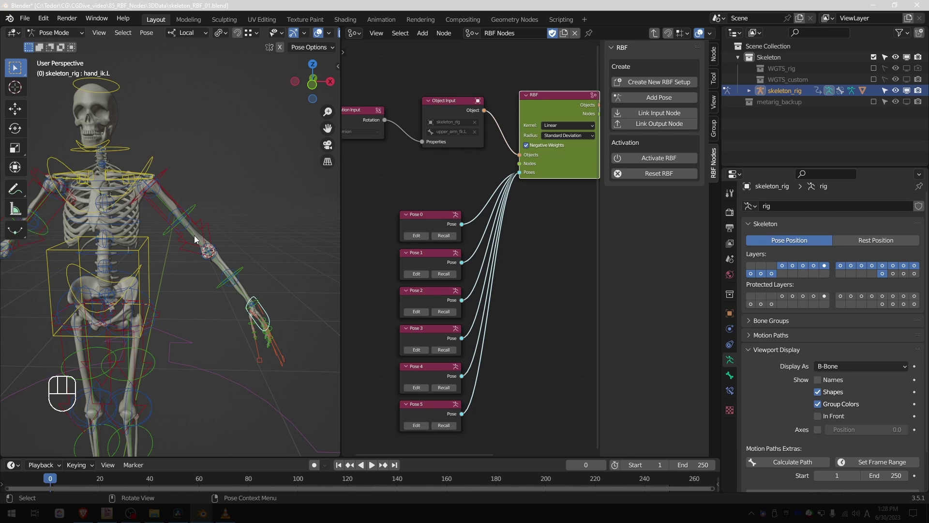
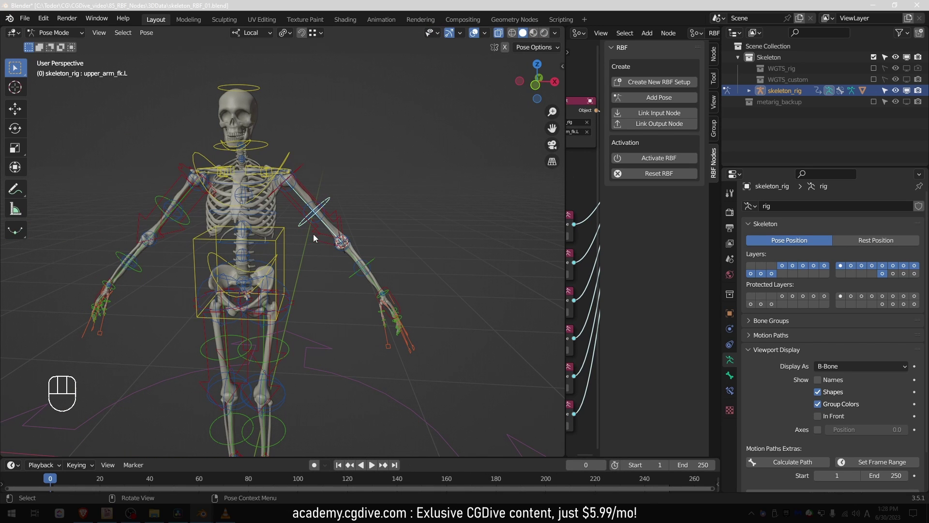
# - In Edit Mode duplicate upper_arm_fk.L in place and scale the copy's bone display
pyautogui.press('Tab')
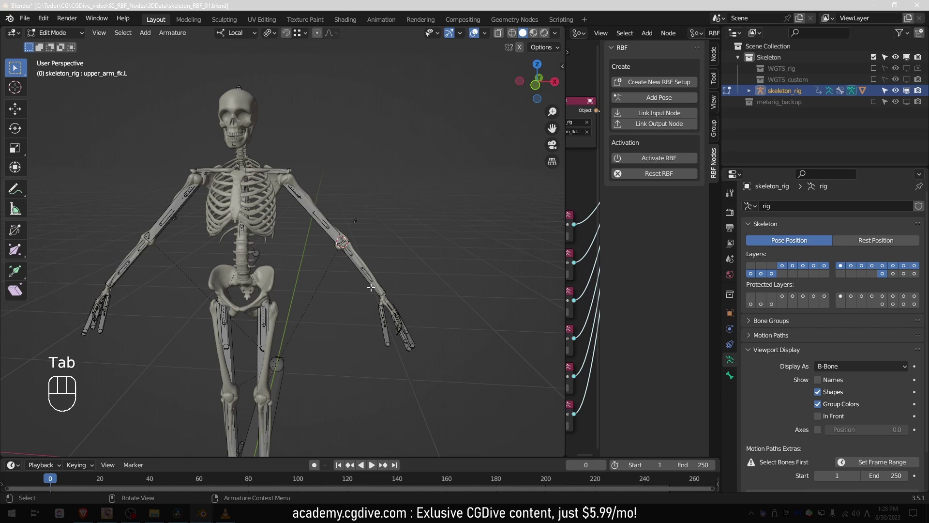
pyautogui.press('g')
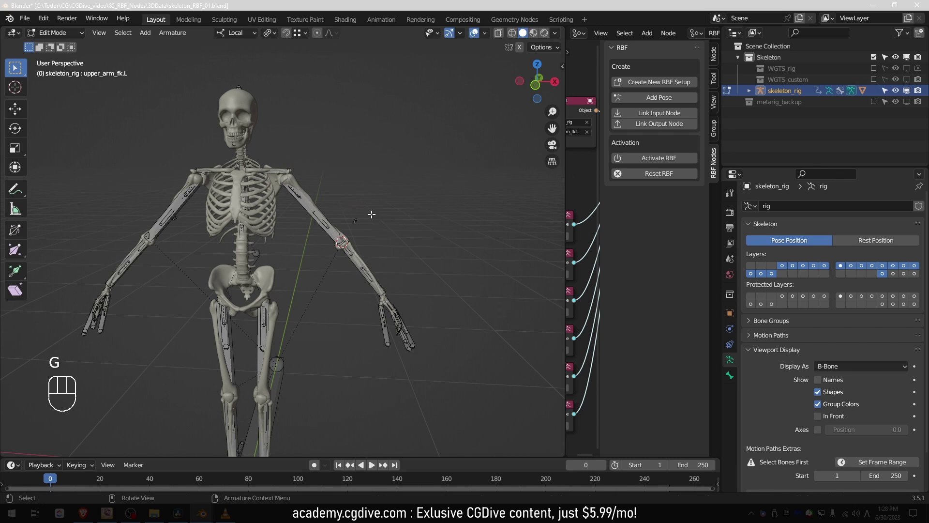
pyautogui.press('shift+d')
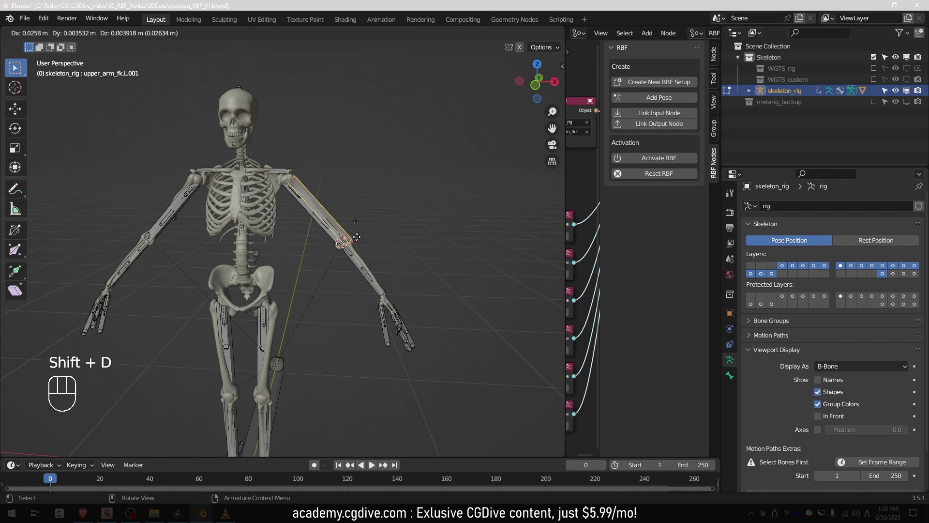
pyautogui.press('shift+d')
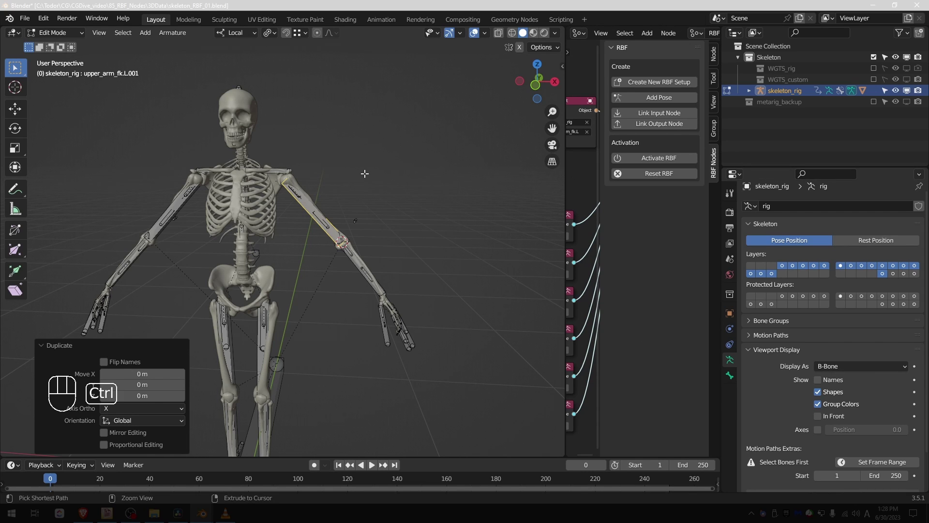
pyautogui.press('ctrl+alt+s')
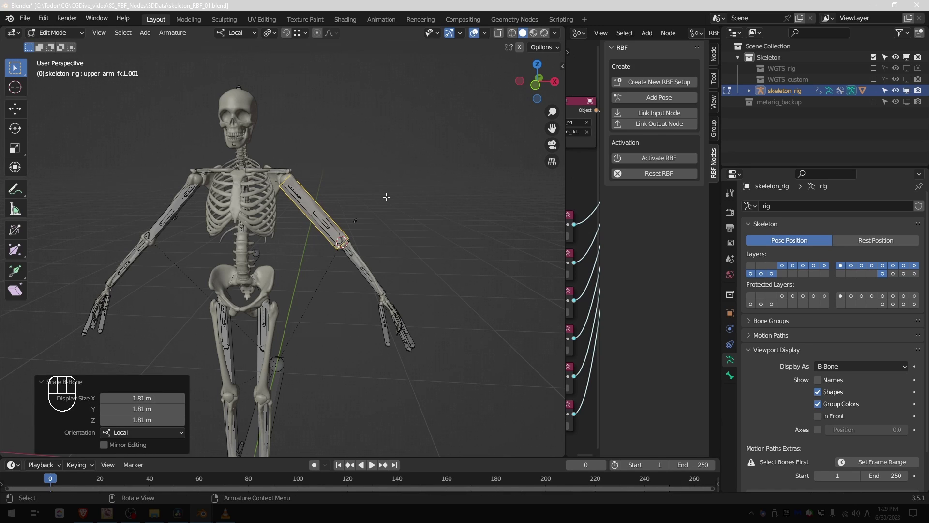
# - Rename the duplicated bone toward upper_arm_RBF.L, erasing the copied suffix
pyautogui.press('F2')
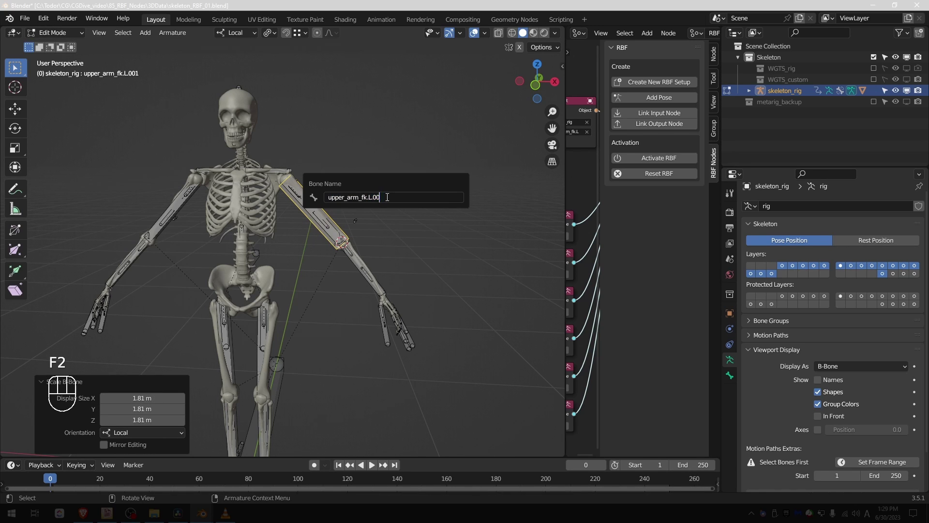
pyautogui.press('BackSpace')
pyautogui.press('BackSpace')
pyautogui.press('BackSpace')
pyautogui.press('BackSpace')
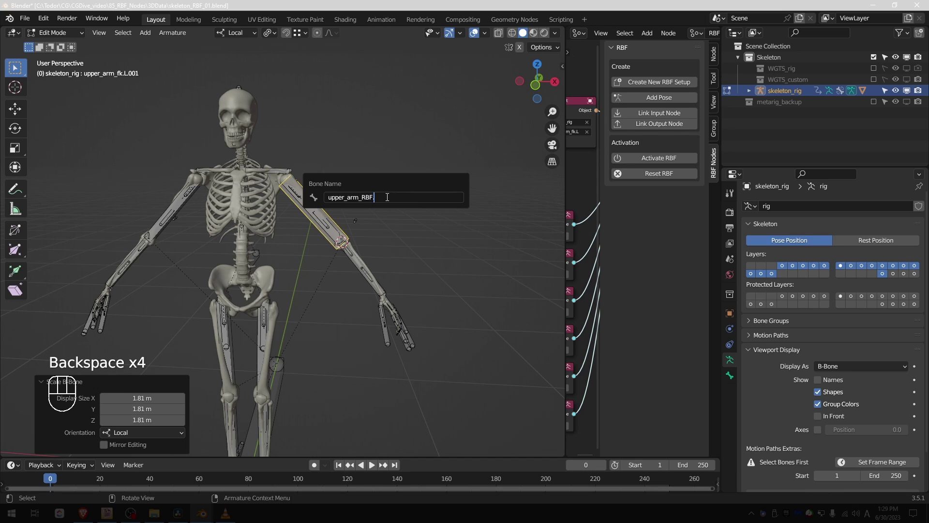
# - Back in Pose Mode, show upper_arm_RBF.L's Bone Properties Viewport Display and Custom Shape settings
pyautogui.press('Tab')
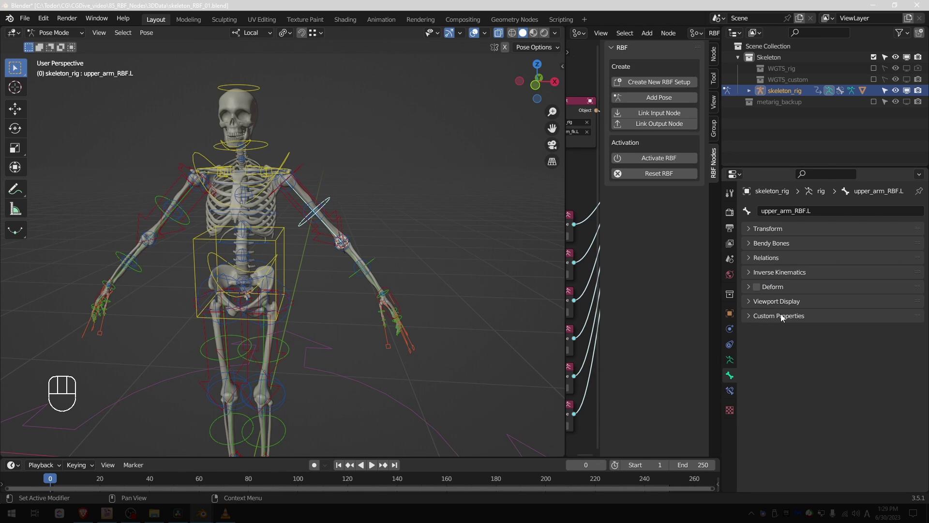
pyautogui.click(777, 303)
pyautogui.click(790, 337)
pyautogui.moveTo(791, 337); pyautogui.dragTo(858, 348)
pyautogui.click(906, 354)
pyautogui.moveTo(304, 172); pyautogui.dragTo(280, 176)
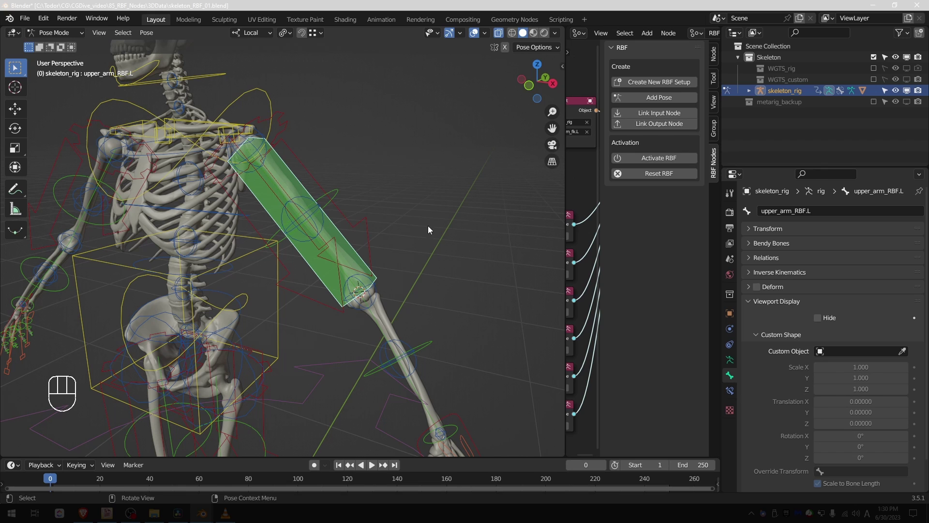
# - Show the DEF bone layer in Armature Data and select DEF-upper_arm.L beside the FK arm
pyautogui.click(729, 362)
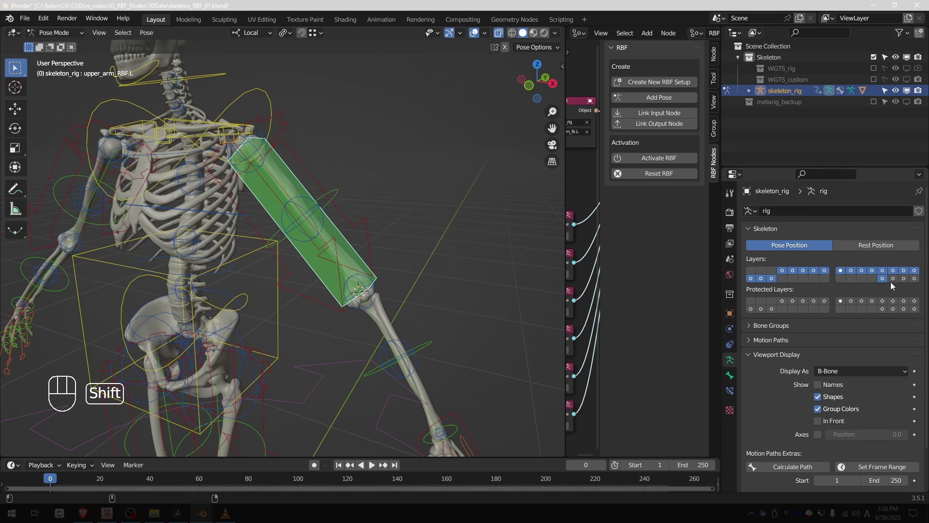
pyautogui.click(895, 282)
pyautogui.click(303, 170)
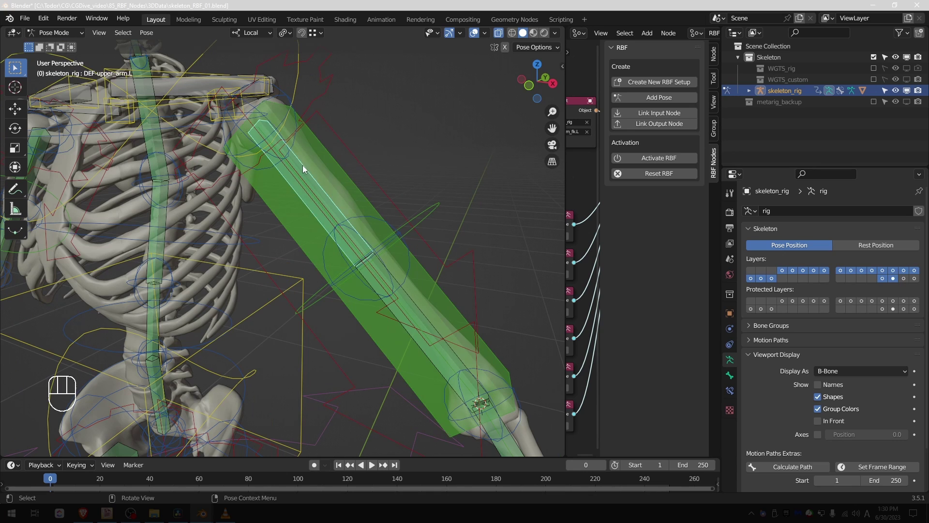
pyautogui.click(351, 197)
pyautogui.press('h')
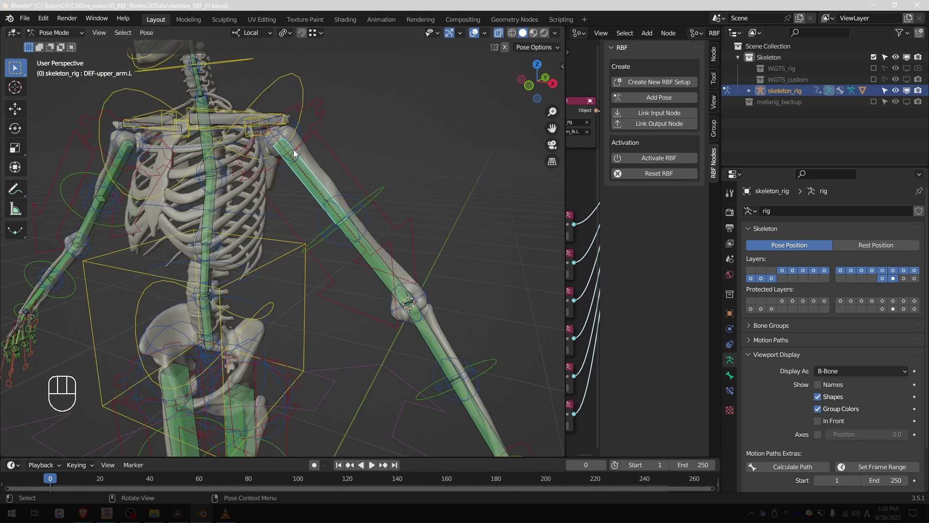
pyautogui.press('r')
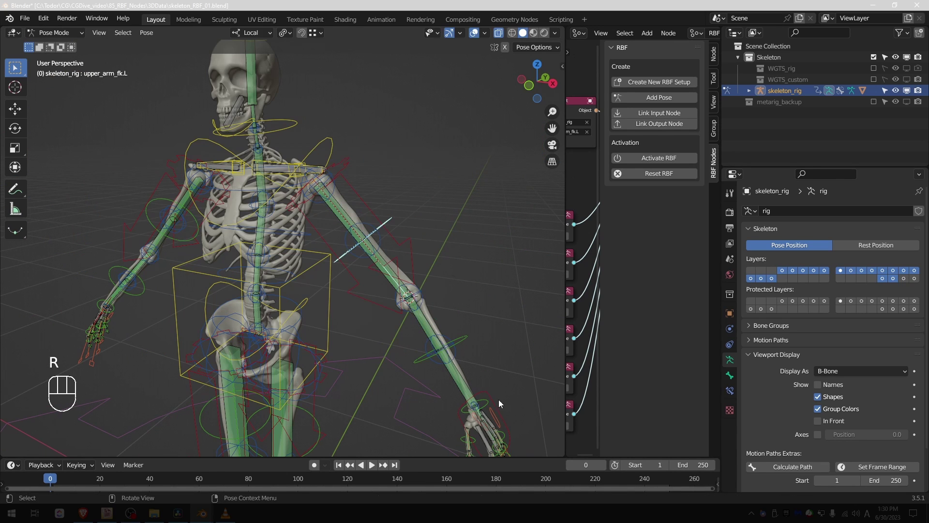
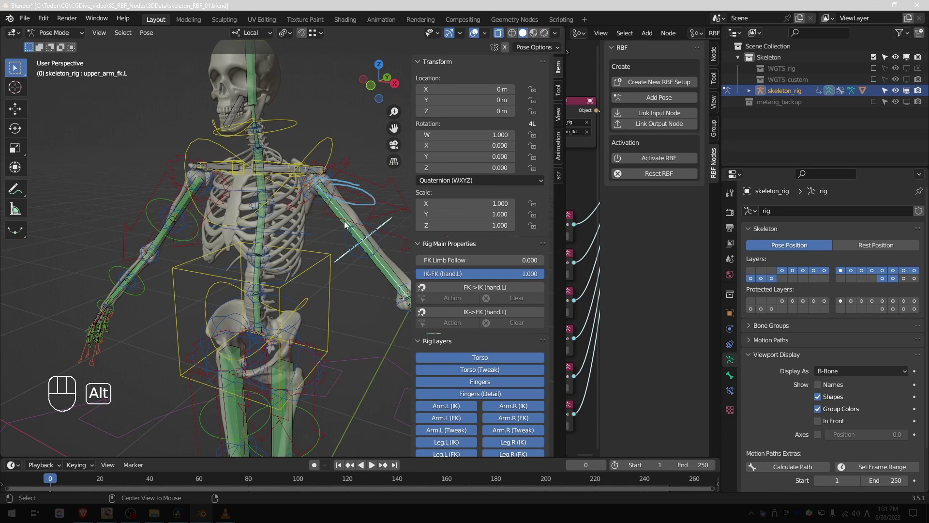
# - Unhide all bones, select upper_arm_RBF.L and hide every other bone with Shift+H
pyautogui.press('alt+h')
pyautogui.click(349, 221)
pyautogui.moveTo(349, 221); pyautogui.dragTo(353, 211)
pyautogui.click(366, 210)
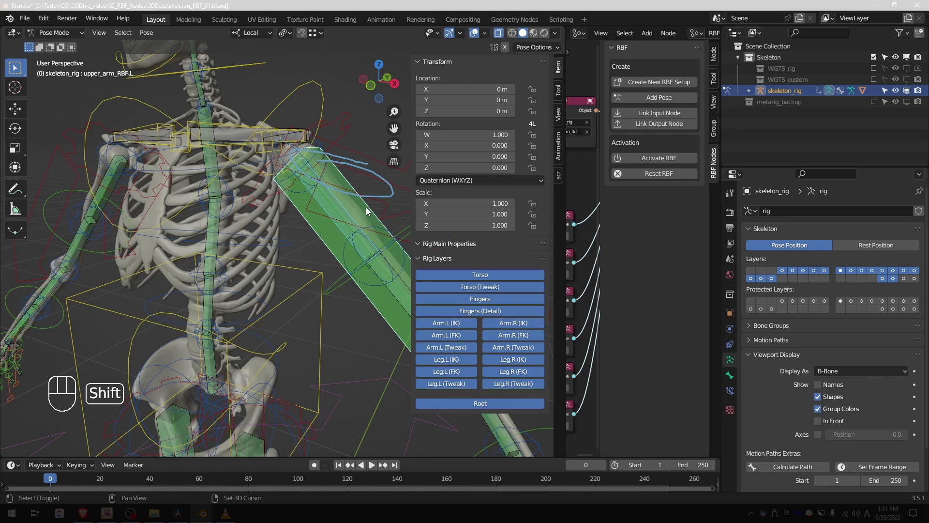
pyautogui.press('shift+h')
pyautogui.press('d')
pyautogui.press('d')
pyautogui.press('d')
# - Check the deform bone's full name, then make upper_arm_RBF.L active again for its rotation drivers
pyautogui.rightClick(325, 187)
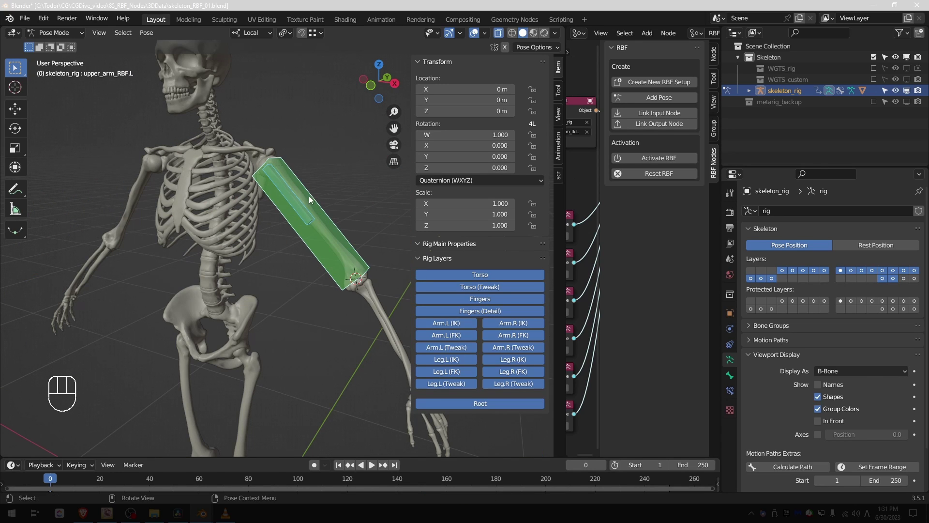
pyautogui.press('F2')
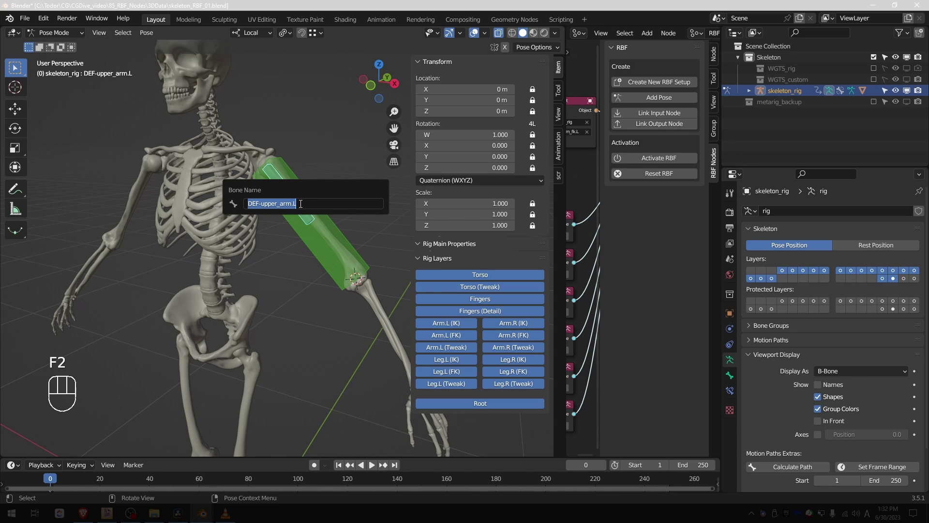
pyautogui.click(289, 172)
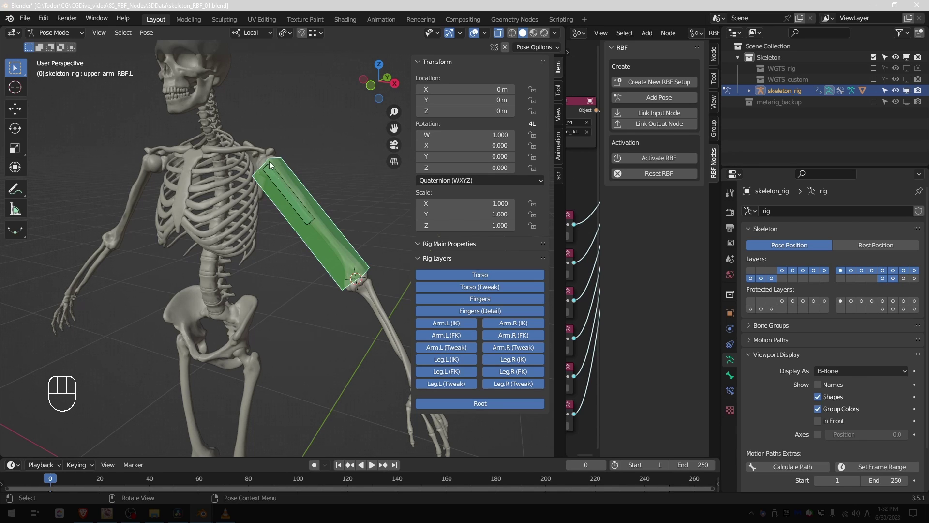